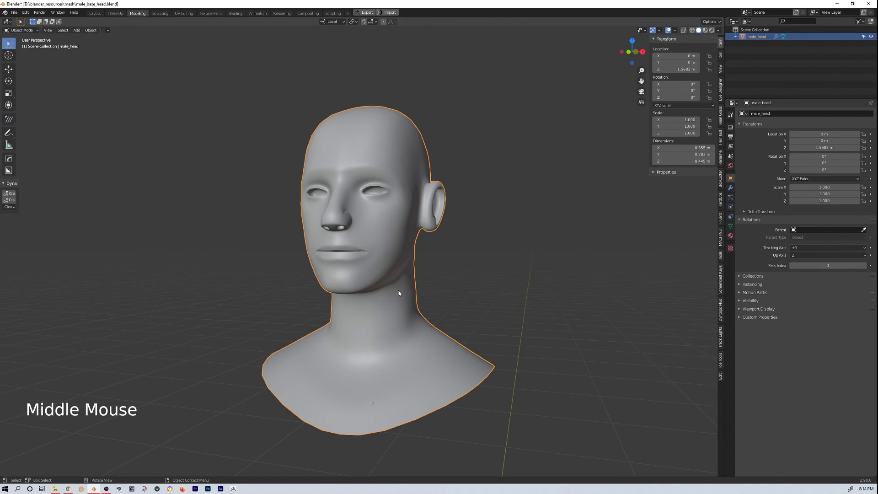
Step: Add a new single-bone Armature object to the scene beside the head mesh
middle_click(402, 293)
key("shift+a")
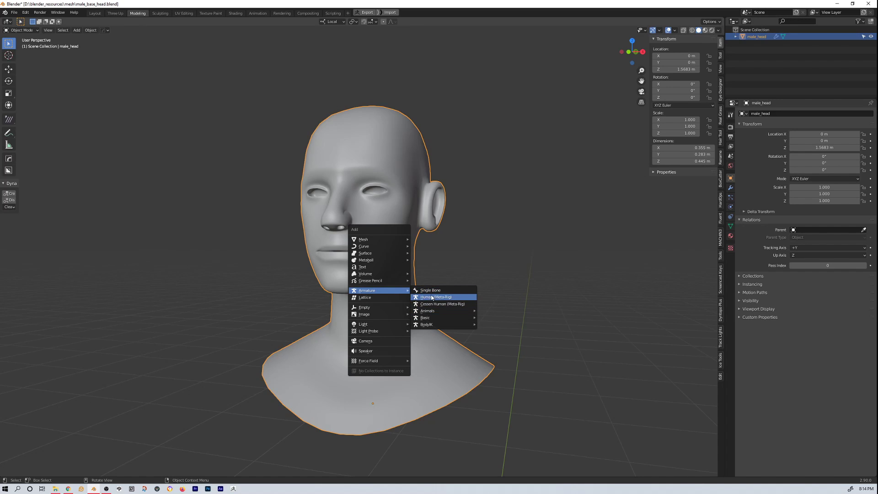
middle_click(379, 333)
scroll("down", 3)
scroll("down", 3)
middle_click(378, 388)
scroll("down", 3)
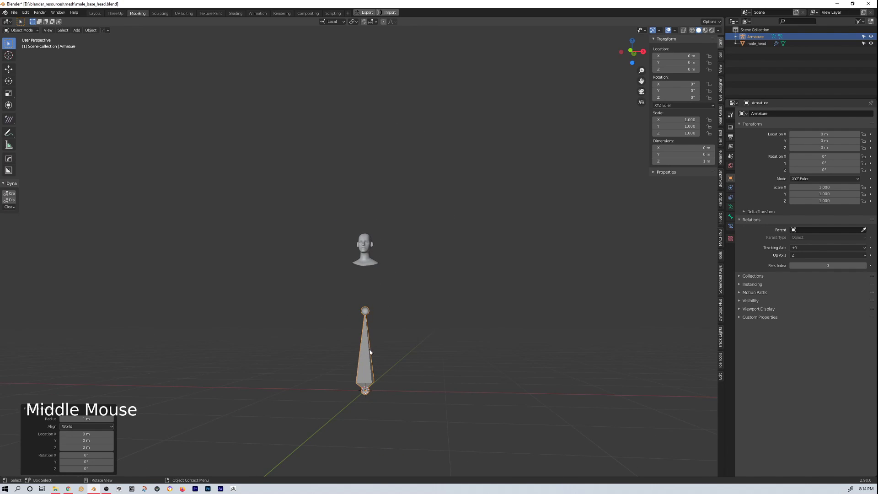
Step: Select the new armature and delete its default bone in Edit Mode, leaving it empty
left_click(366, 363)
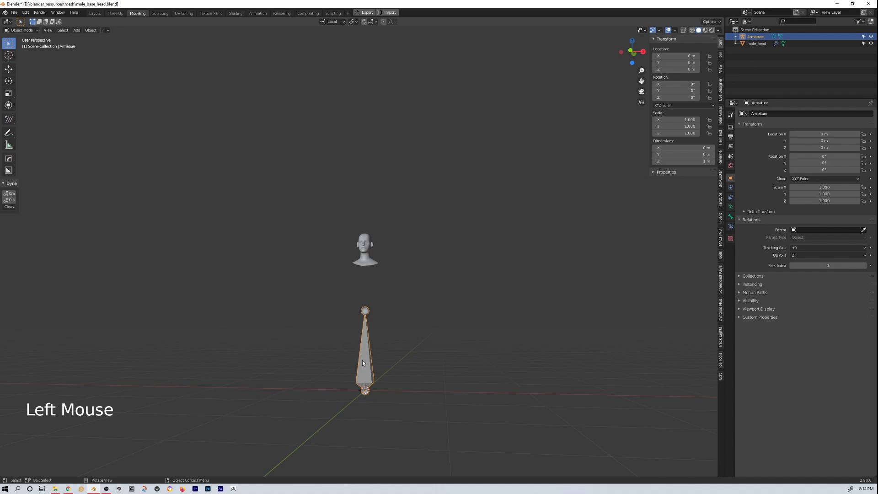
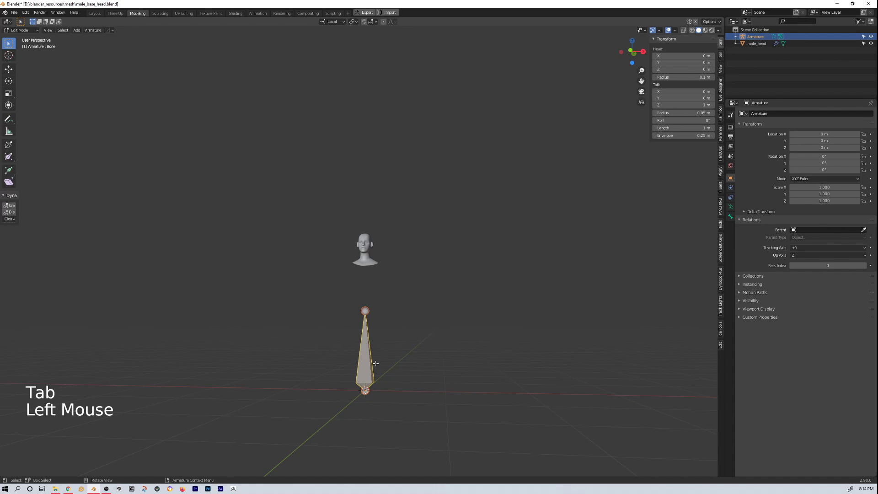
key("x")
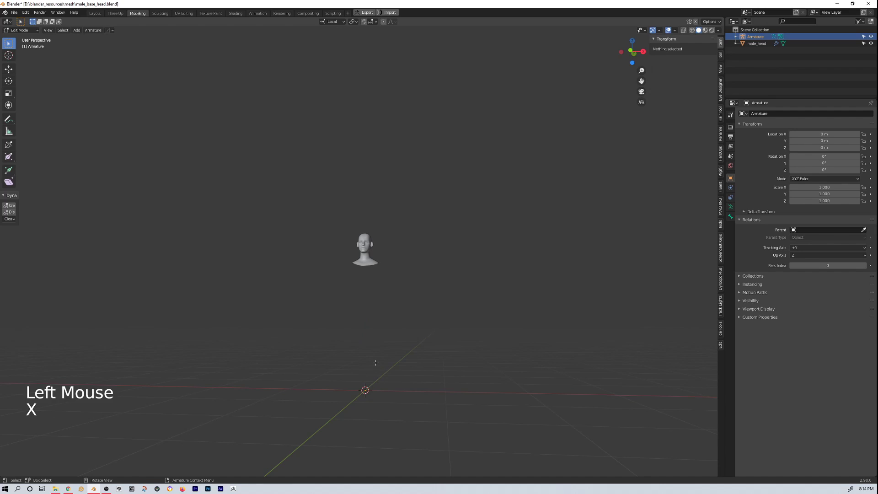
scroll("up", 3)
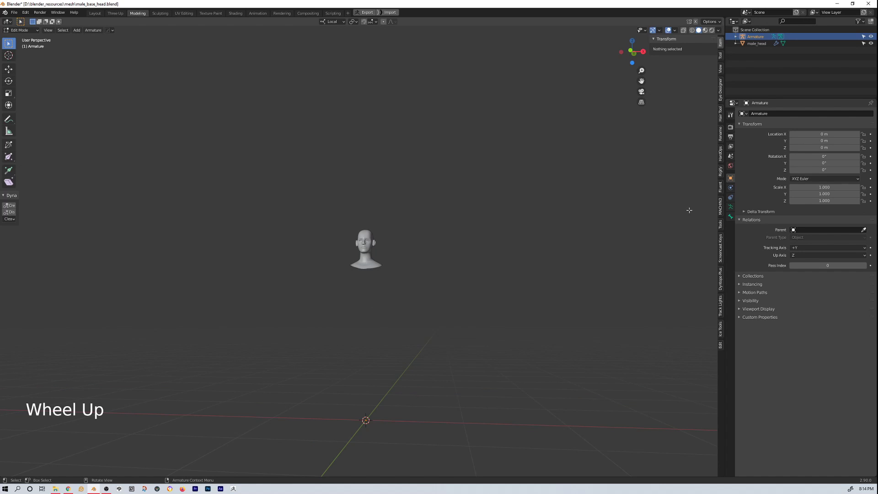
Step: Enable In Front viewport display on the armature and expand the Rigify sample options
left_click(733, 210)
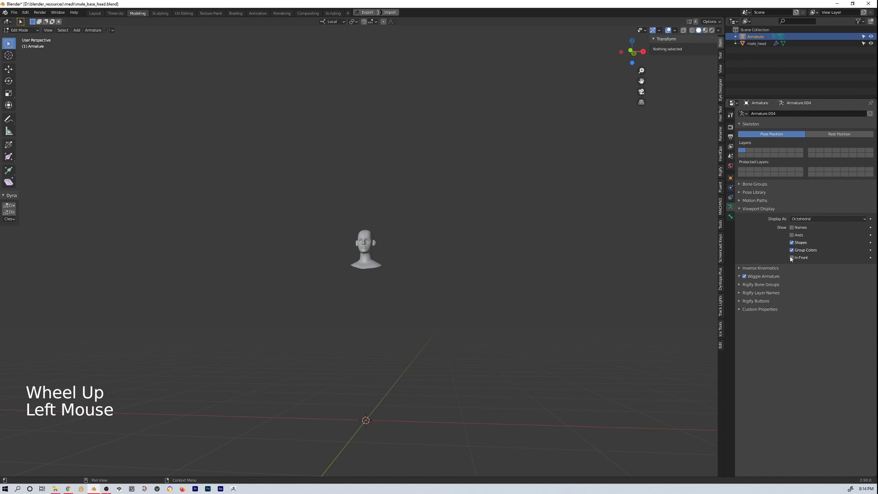
left_click(793, 258)
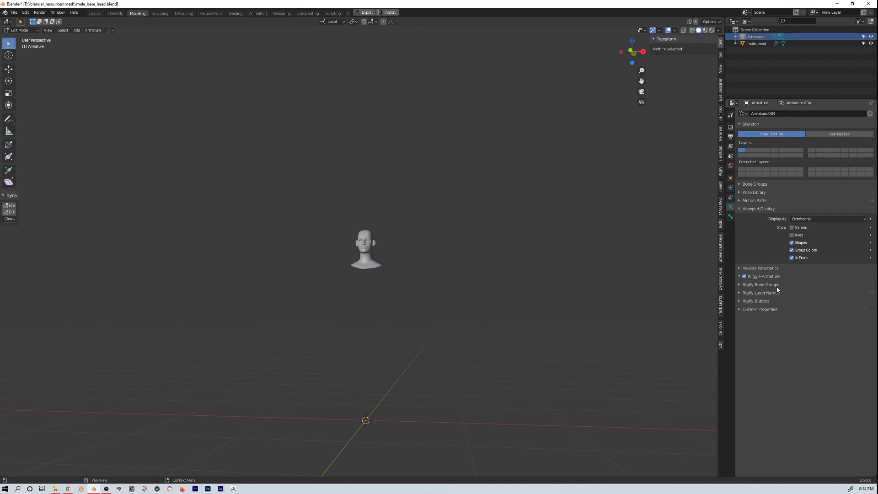
left_click(742, 302)
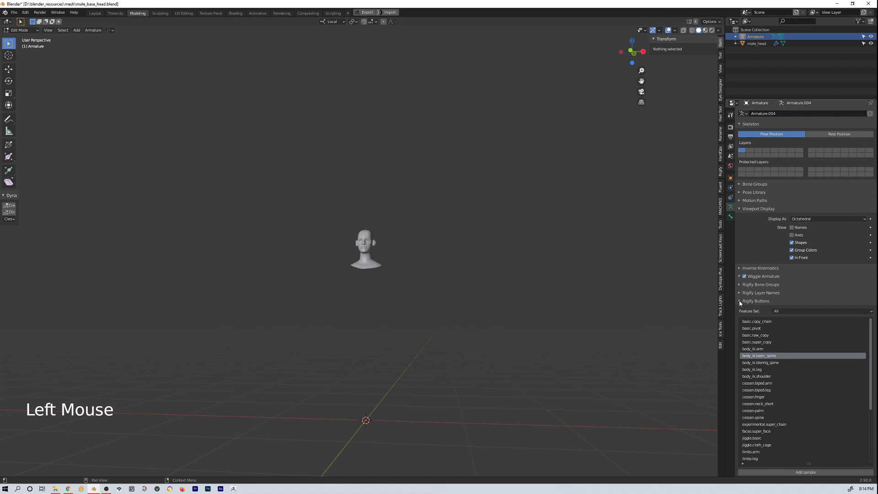
Step: Filter the Rigify samples to the Rigify Built-in set and choose faces.super_face
scroll("down", 3)
scroll("down", 3)
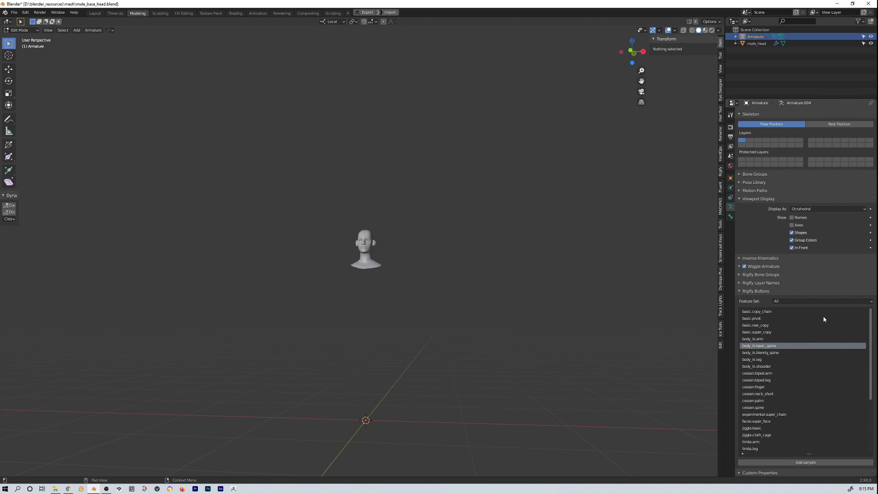
left_click(810, 304)
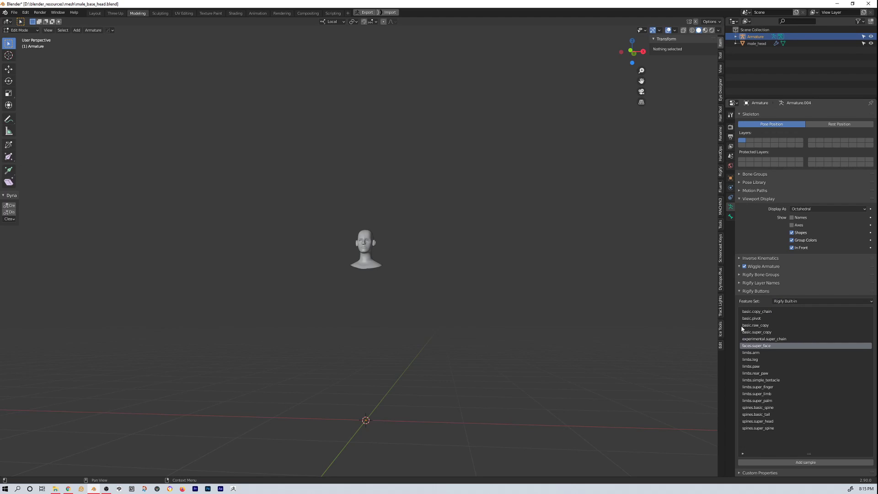
left_click(757, 347)
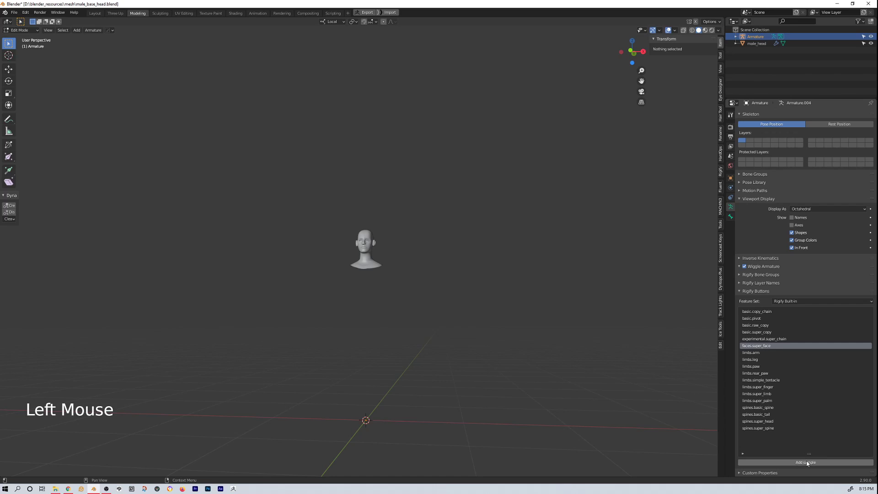
Step: Add the super face sample bones, try moving and scaling them, then undo back to the origin
left_click(809, 462)
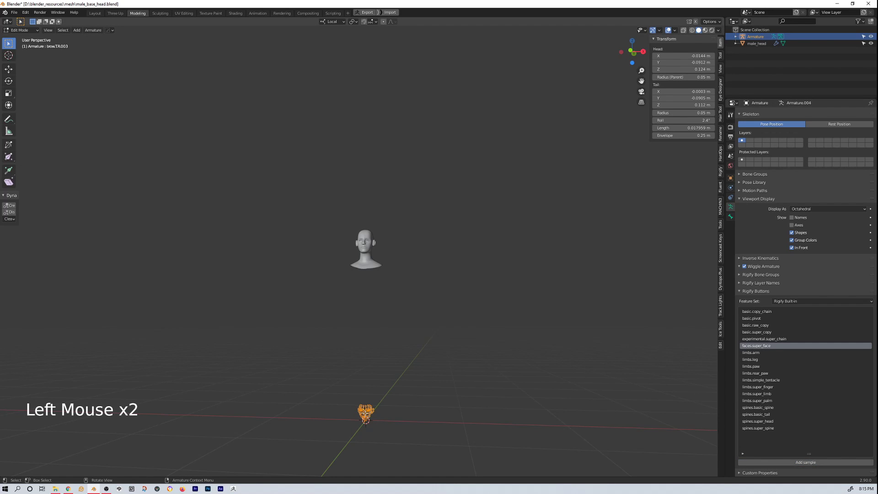
key("g")
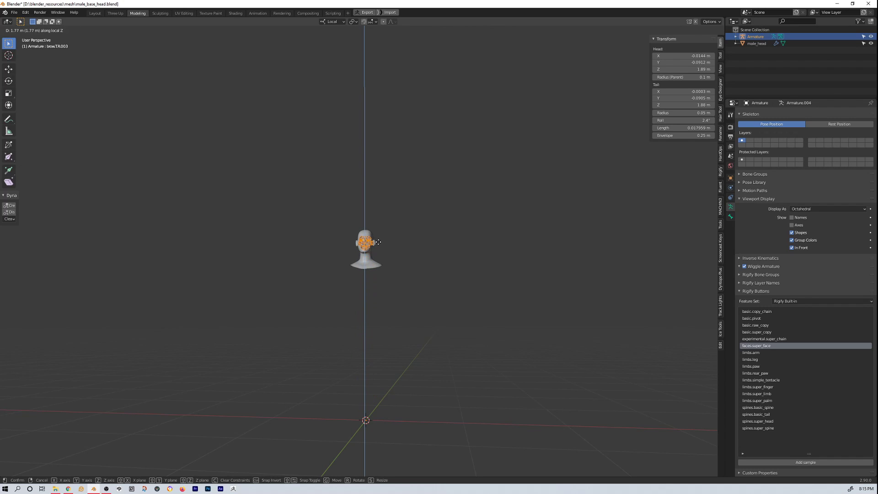
key("KP_Decimal")
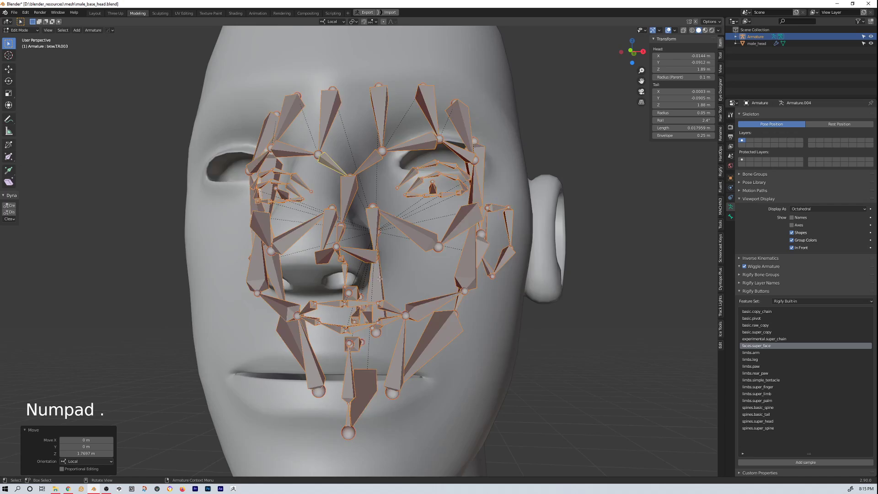
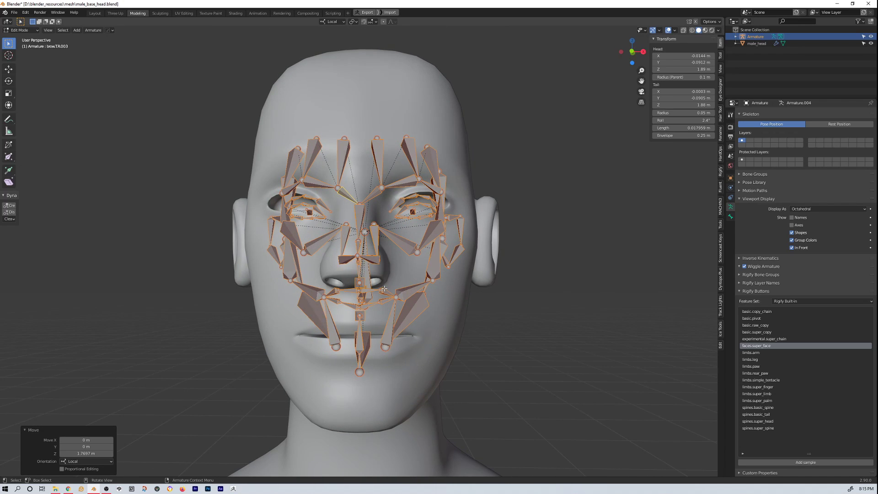
key("s")
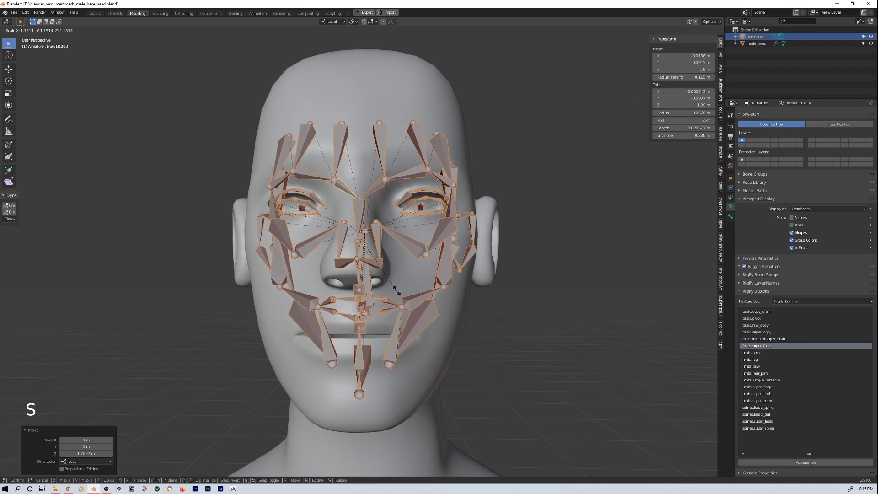
scroll("down", 3)
key("ctrl+z")
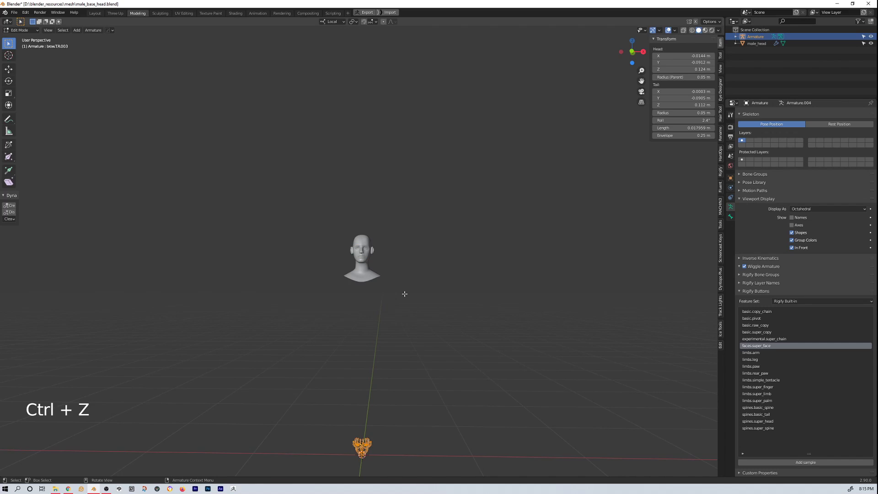
Step: In Object Mode move the face meta-rig up onto the head and line it with the eyes in front view
key("Tab")
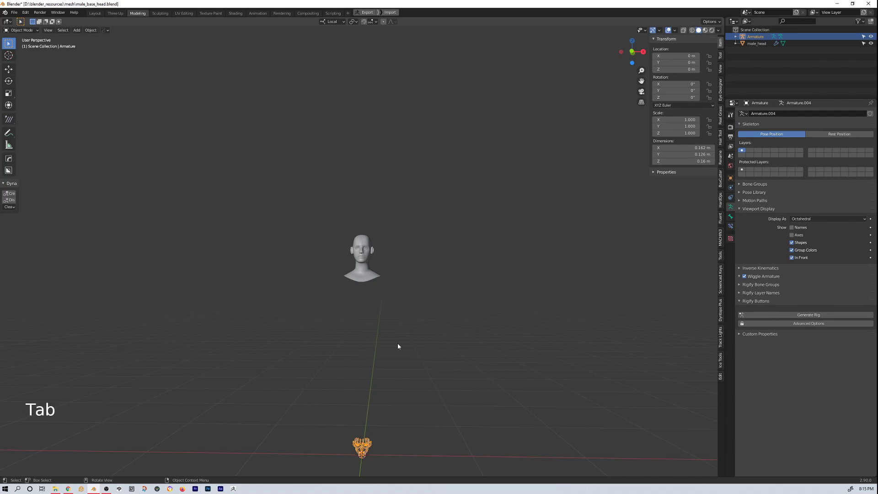
key("g")
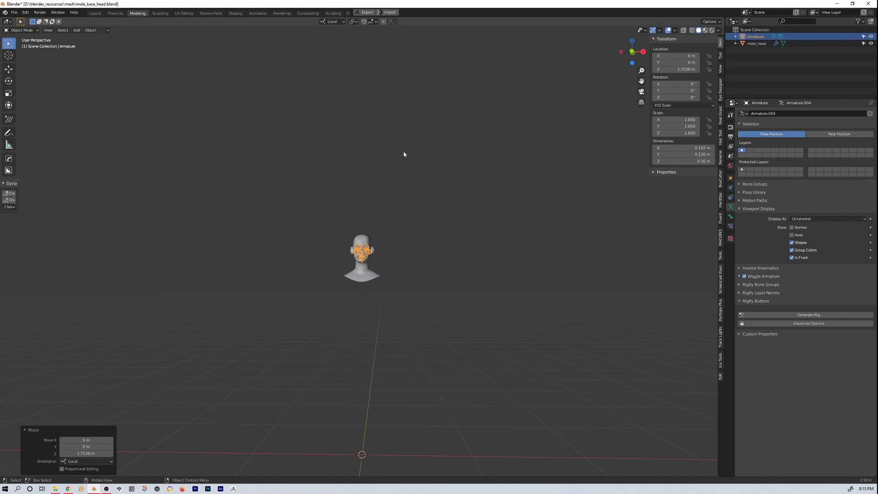
key("KP_Decimal")
middle_click(396, 247)
middle_click(426, 242)
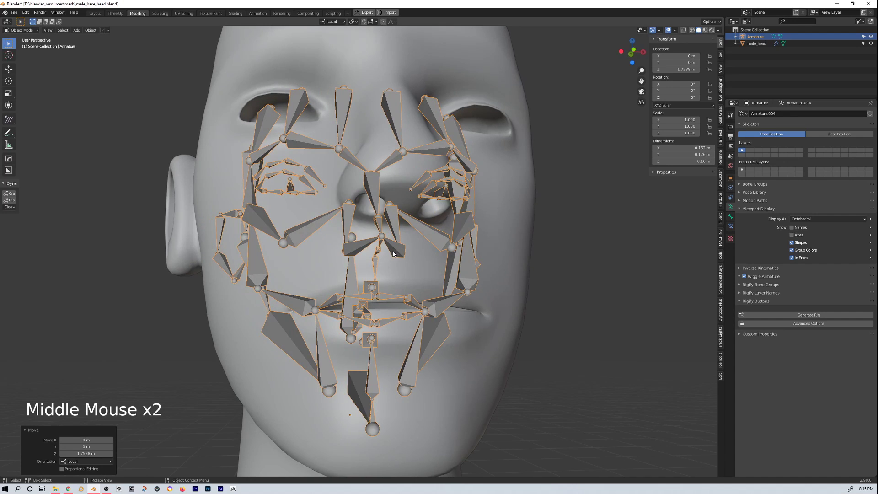
key("KP_1")
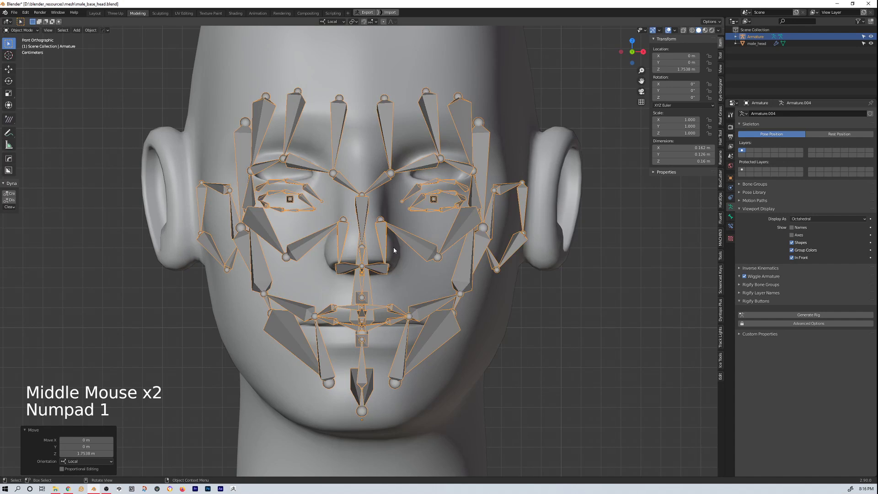
key("s")
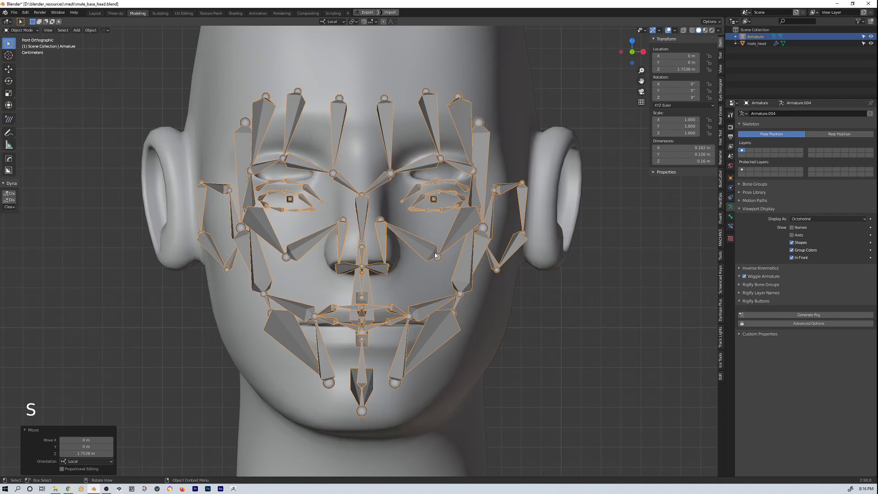
key("g")
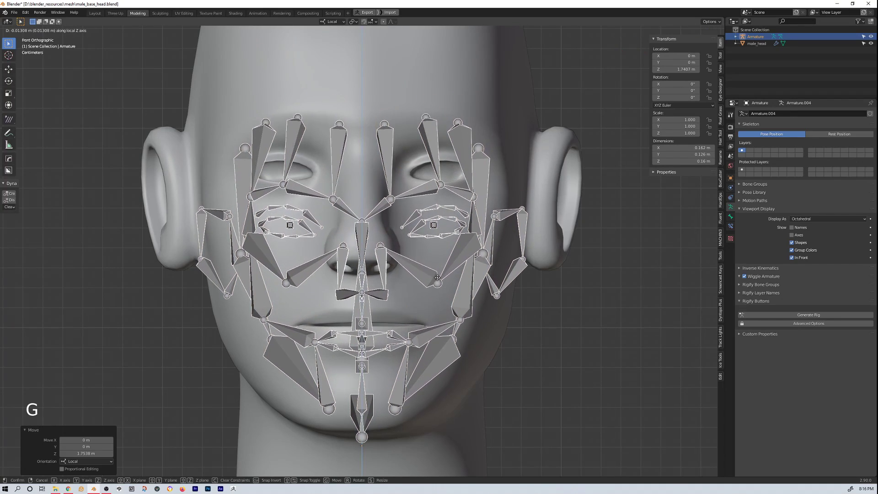
Step: From side view scale the meta-rig up to 1.36 and shift it to fit the head's profile and ears
middle_click(455, 283)
key("KP_3")
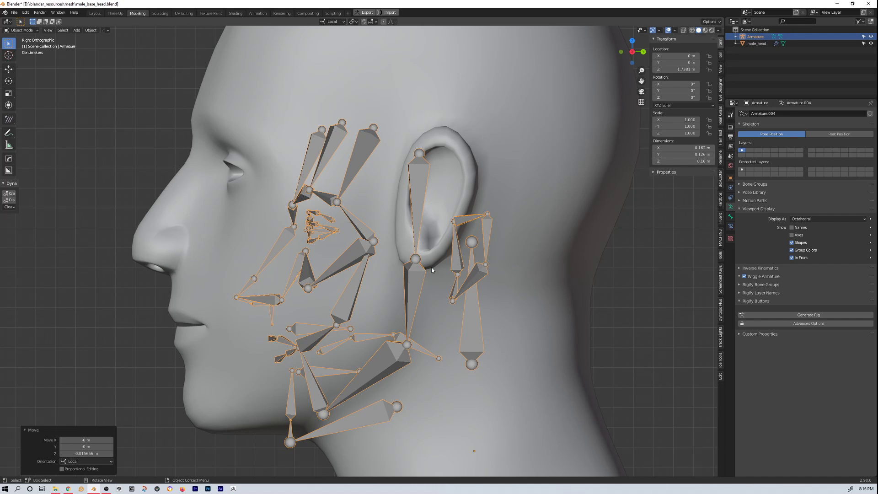
key("g")
key("s")
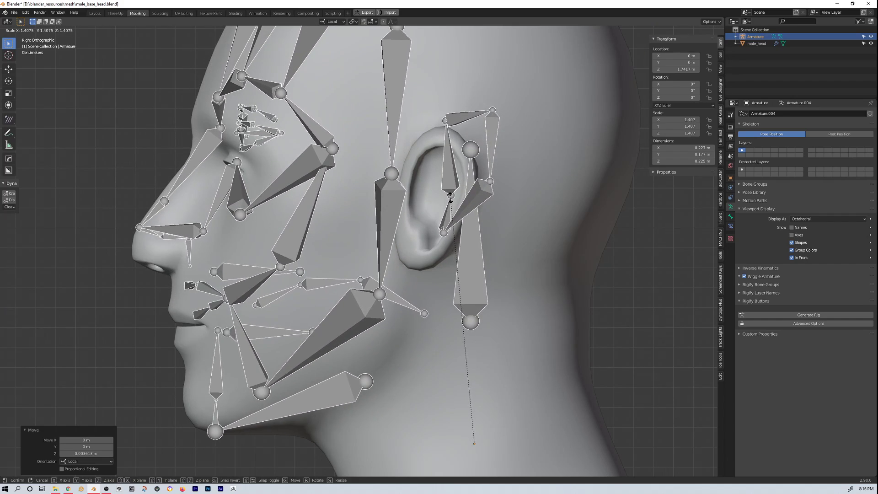
key("g")
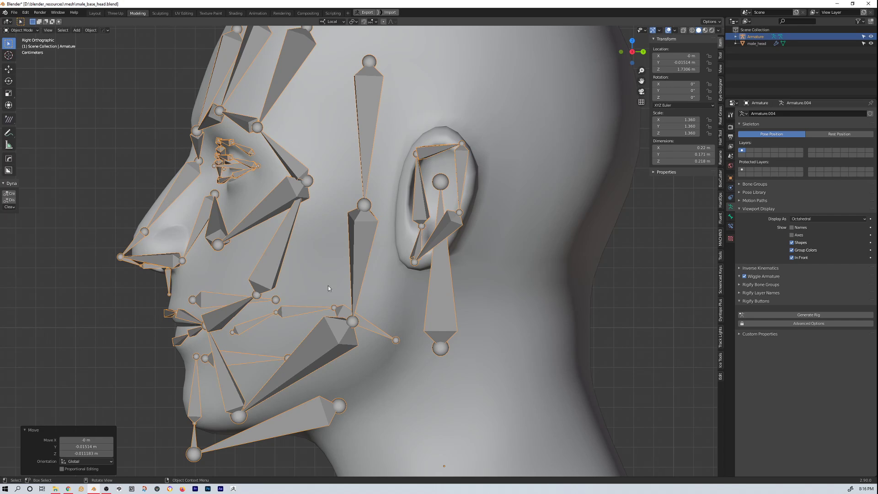
Step: Check the rig's fit from front and side with In Front turned off, then re-enable In Front
middle_click(327, 322)
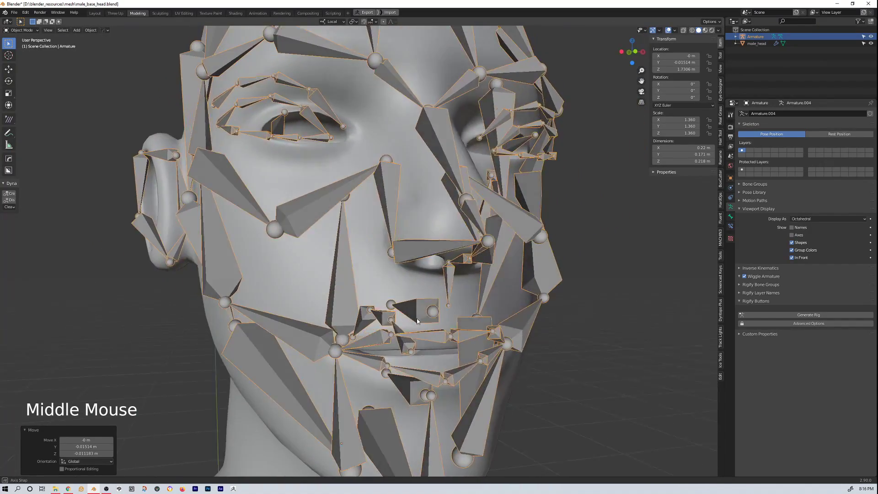
scroll("down", 3)
middle_click(416, 311)
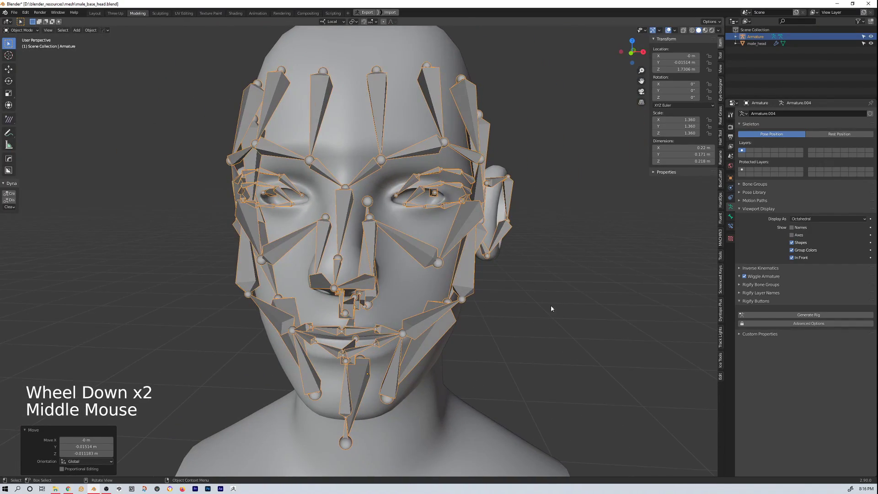
left_click(796, 257)
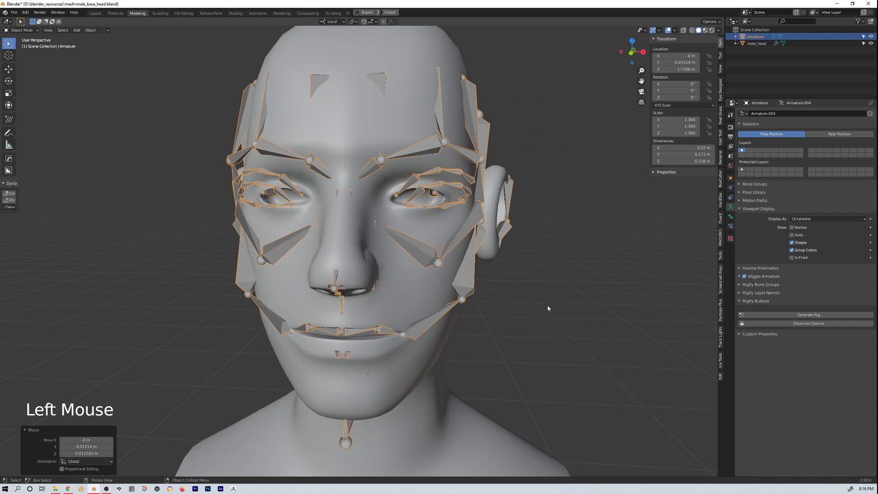
middle_click(547, 311)
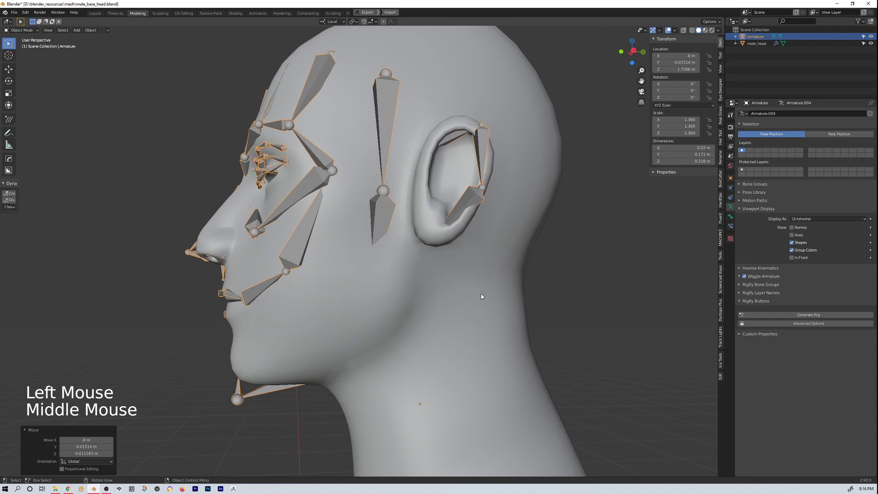
middle_click(301, 227)
middle_click(335, 241)
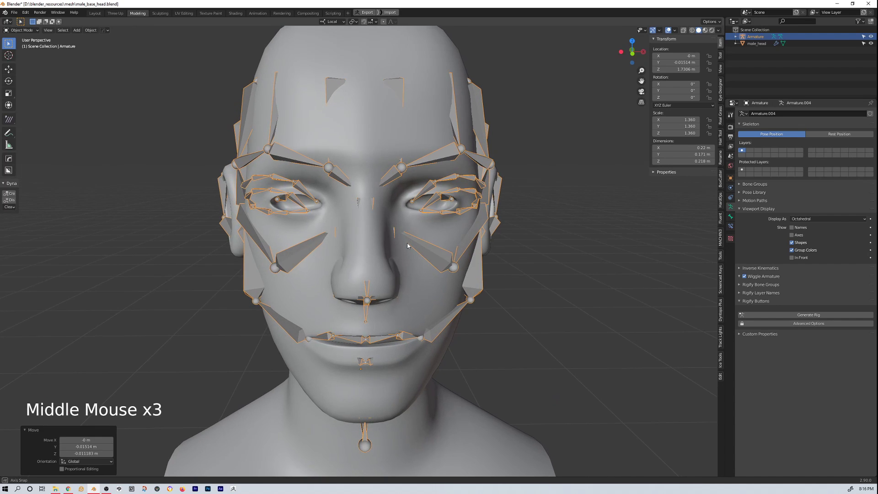
middle_click(432, 242)
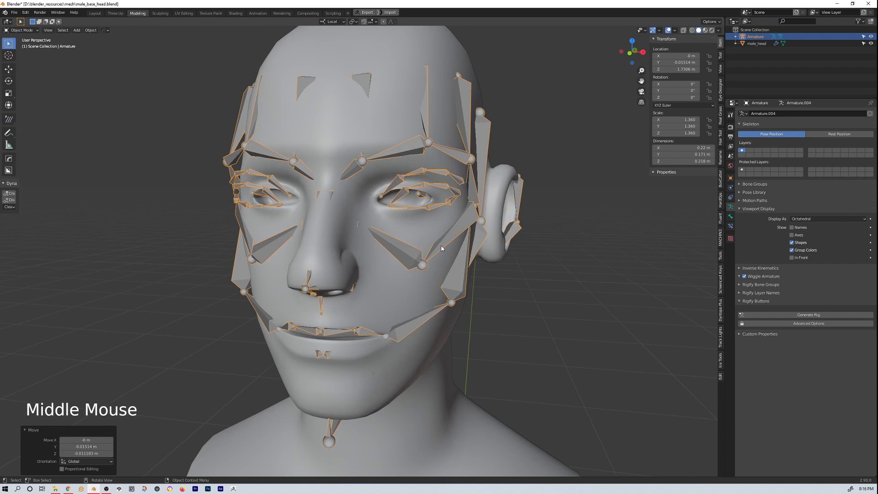
middle_click(443, 255)
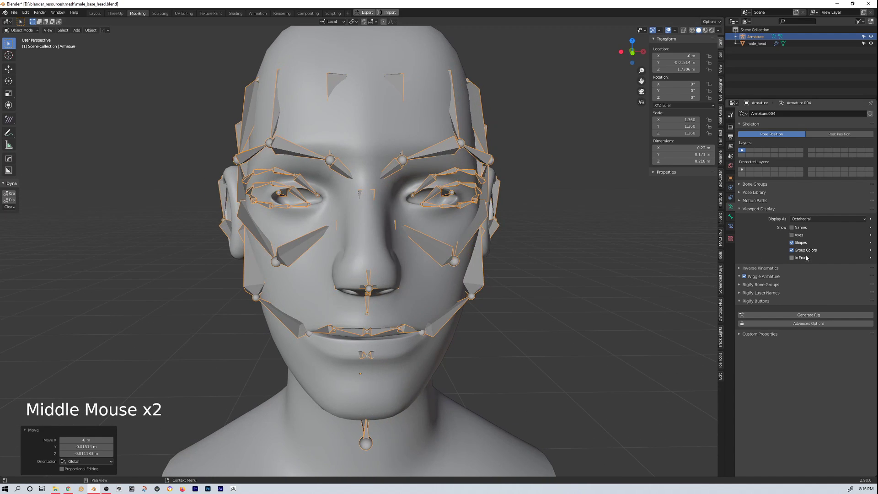
left_click(794, 259)
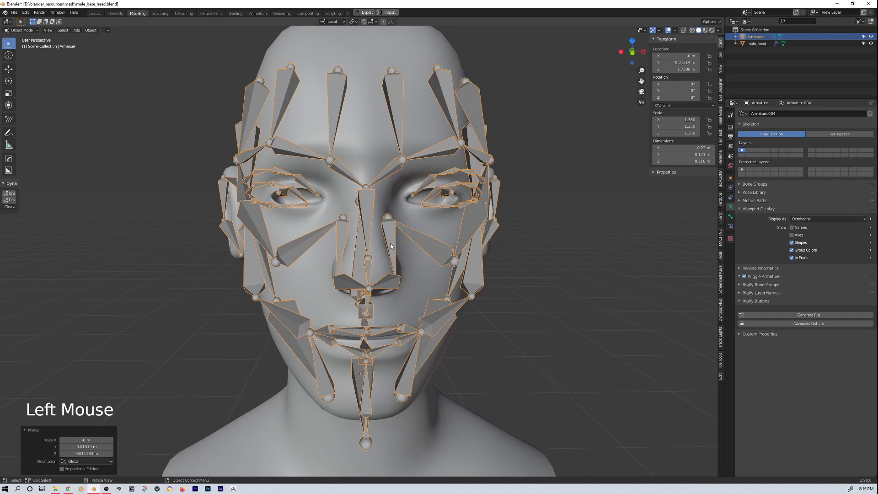
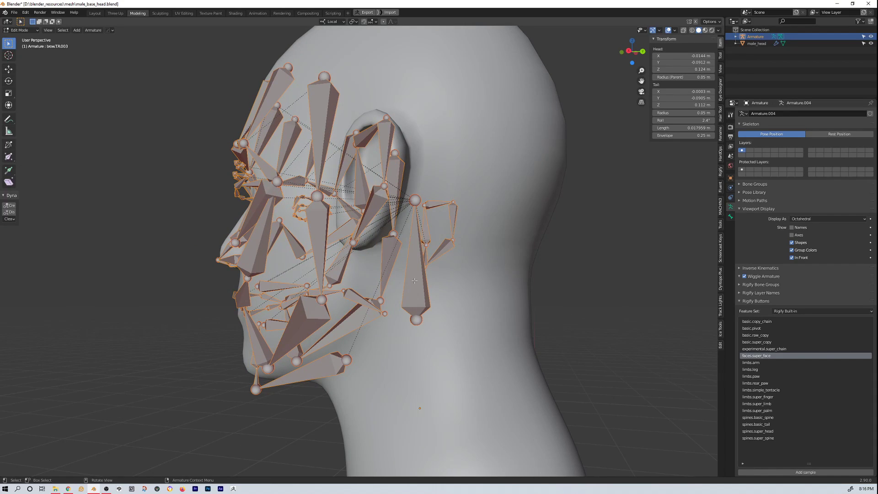
Step: Switch the armature to Pose Mode and show the Bone properties tab
key("ctrl+Tab")
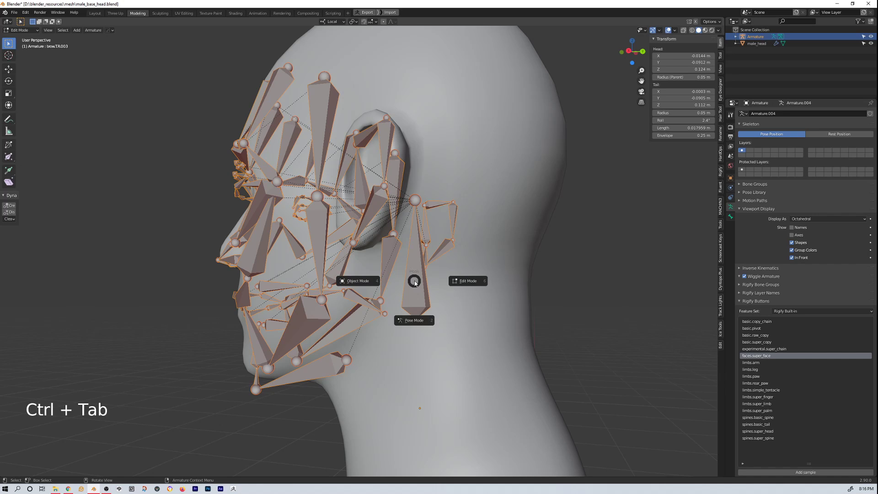
left_click(392, 258)
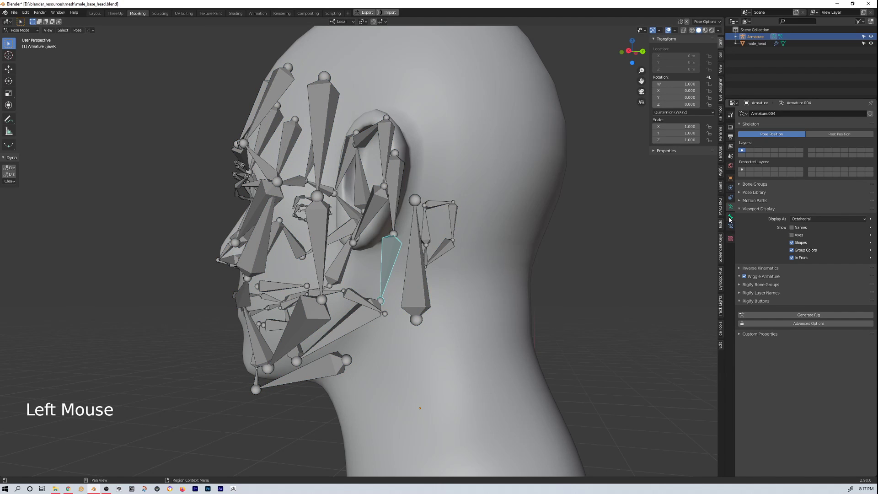
left_click(730, 221)
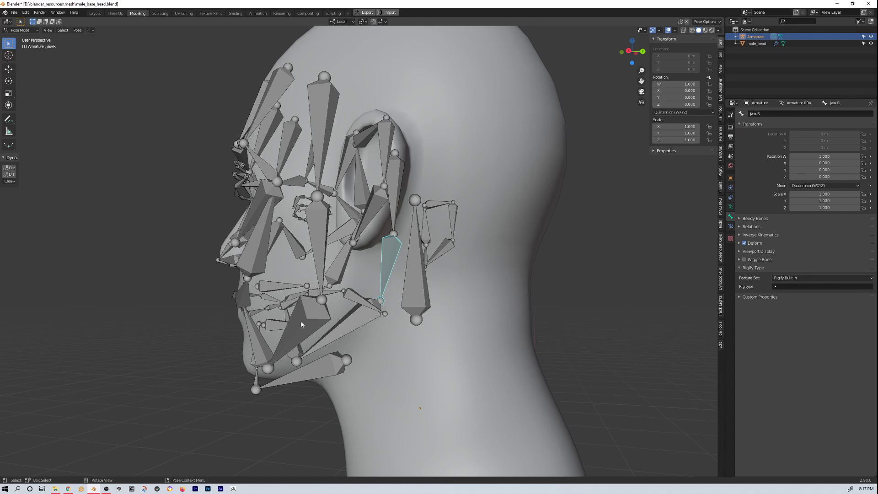
Step: Select the jaw and several facial bones in turn to inspect their Rigify types
left_click(304, 325)
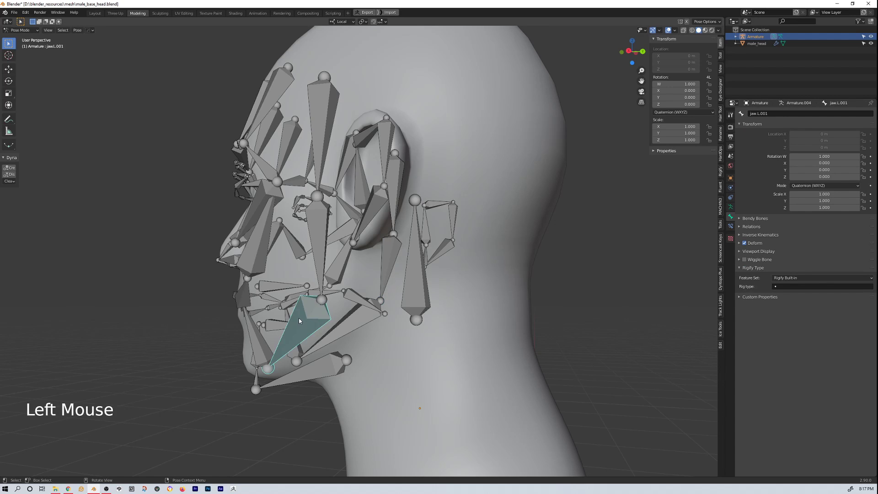
middle_click(304, 326)
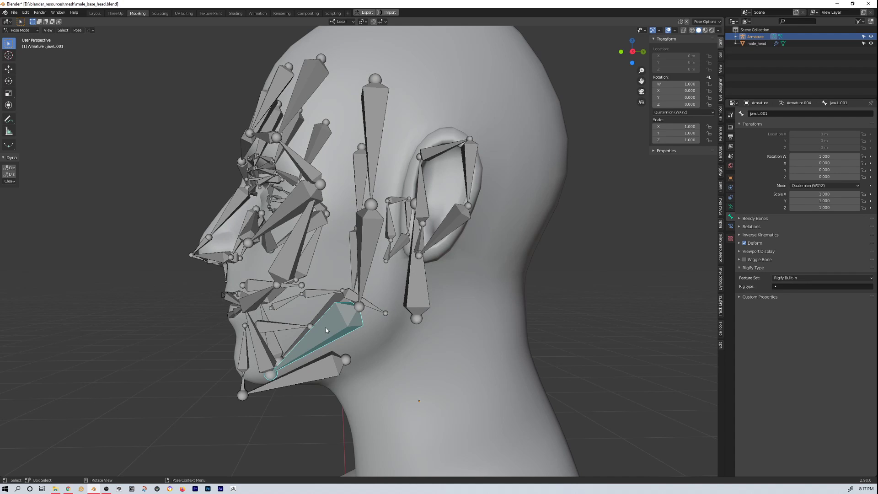
middle_click(333, 332)
left_click(323, 251)
left_click(313, 199)
middle_click(320, 245)
scroll("up", 3)
left_click(348, 215)
left_click(253, 210)
left_click(249, 185)
Step: Continue through more face bones and finish on the face root bone showing faces.super_face
middle_click(257, 235)
middle_click(306, 276)
left_click(321, 249)
left_click(295, 197)
left_click(299, 152)
left_click(311, 124)
left_click(312, 325)
middle_click(288, 324)
left_click(302, 302)
middle_click(303, 307)
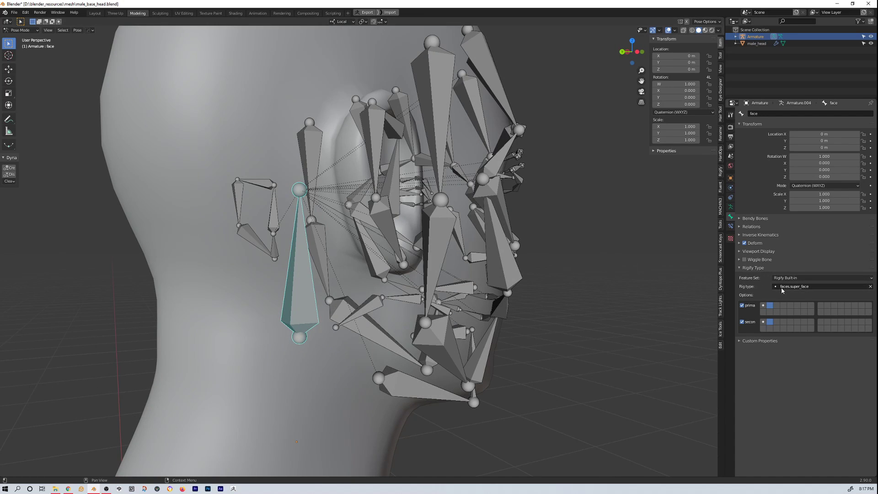
scroll("down", 3)
middle_click(328, 275)
middle_click(375, 298)
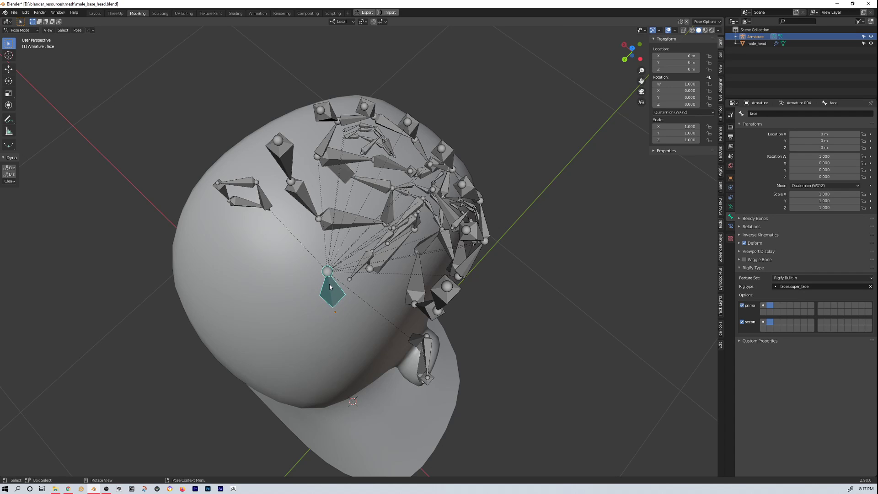
middle_click(345, 291)
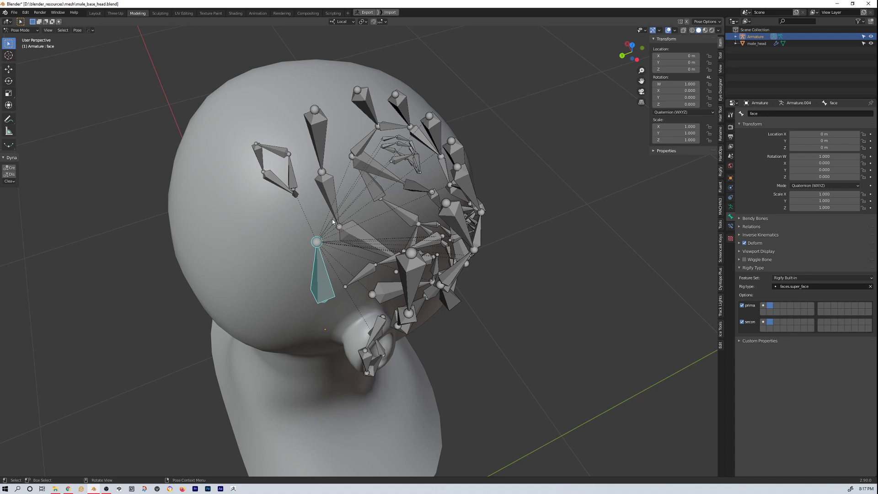
left_click(325, 290)
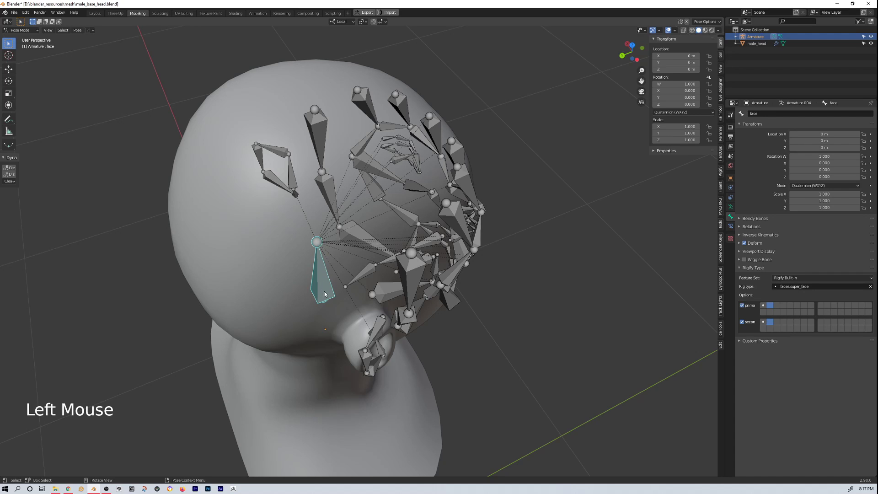
middle_click(324, 297)
middle_click(336, 304)
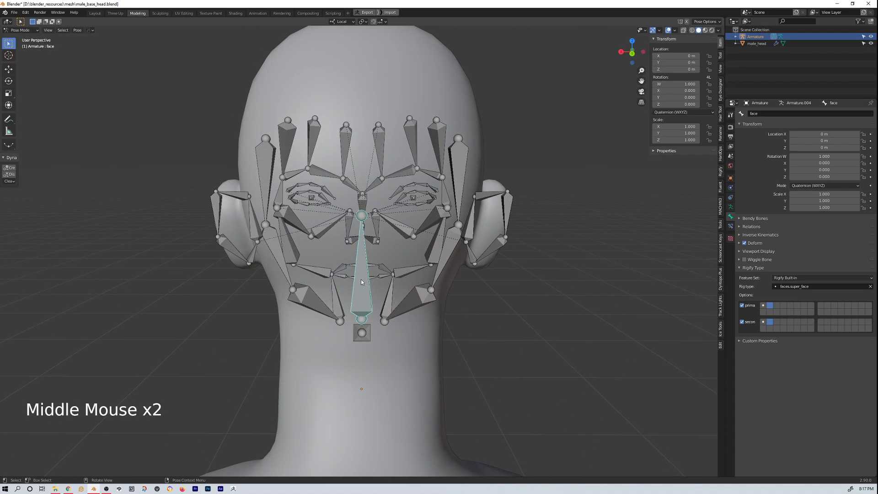
middle_click(346, 302)
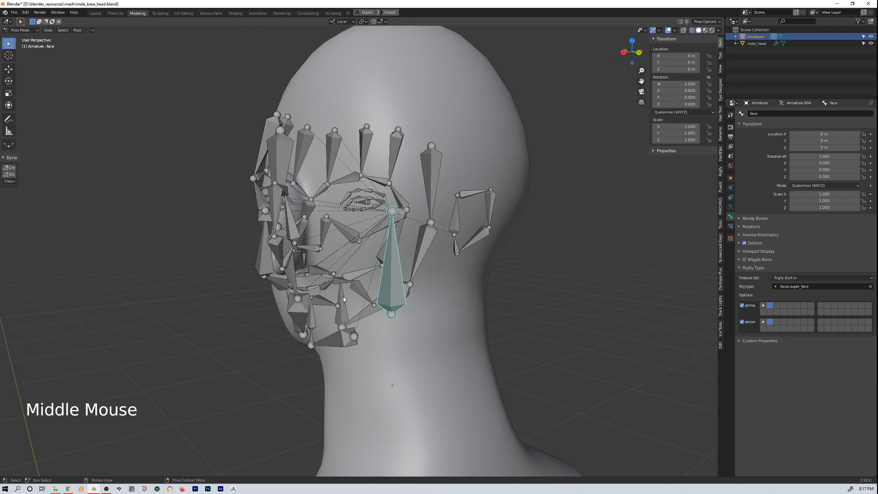
middle_click(294, 297)
middle_click(272, 261)
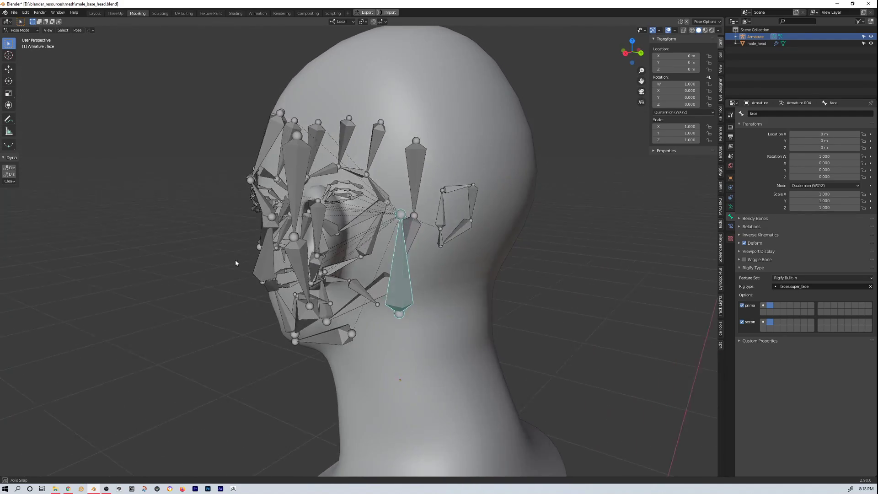
middle_click(320, 275)
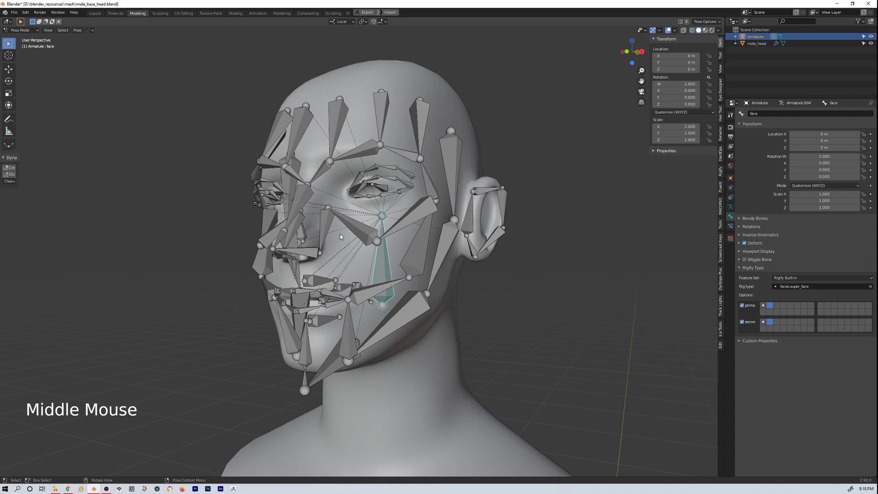
middle_click(427, 318)
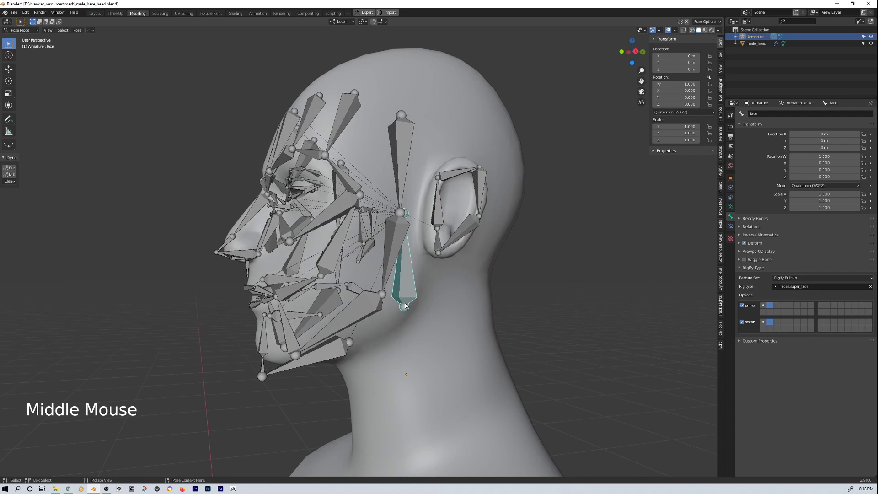
Step: In Edit Mode rotate the eyelid and ear bones onto the mesh features and turn off In Front
key("Tab")
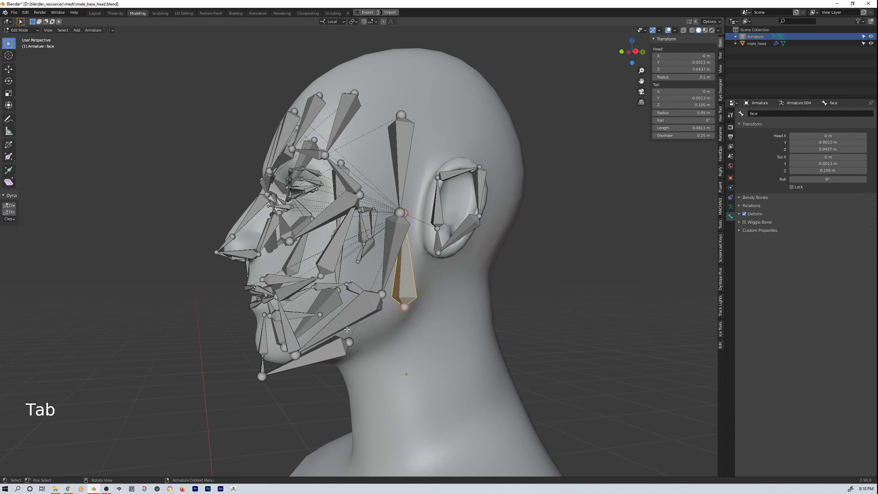
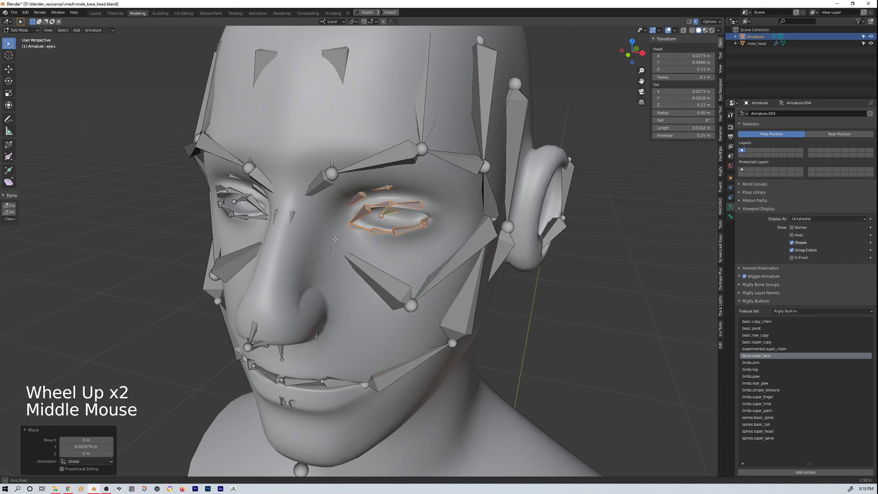
key("r")
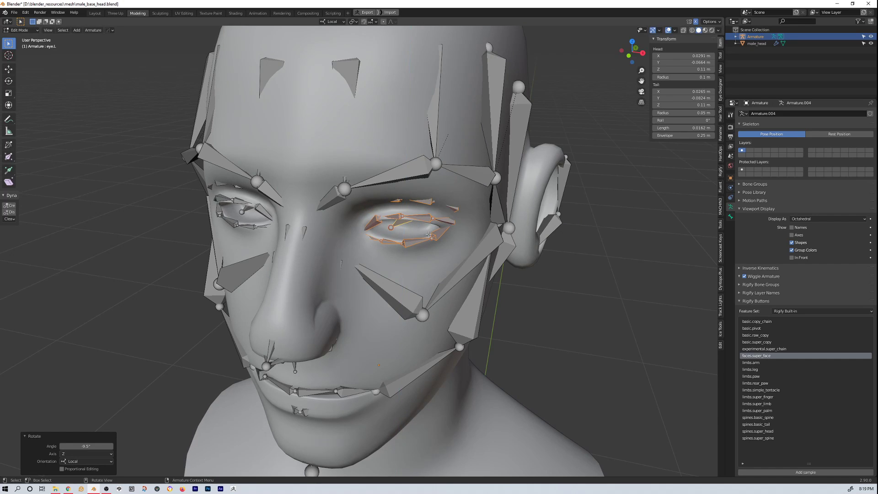
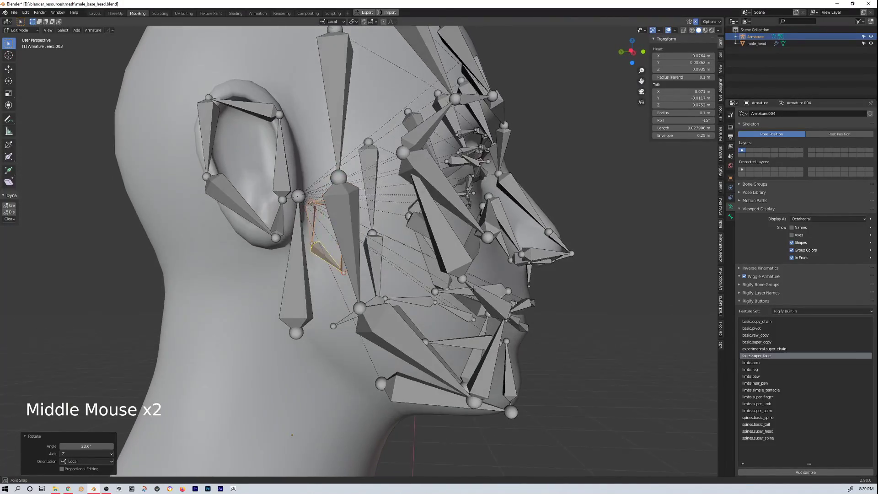
double_click(791, 258)
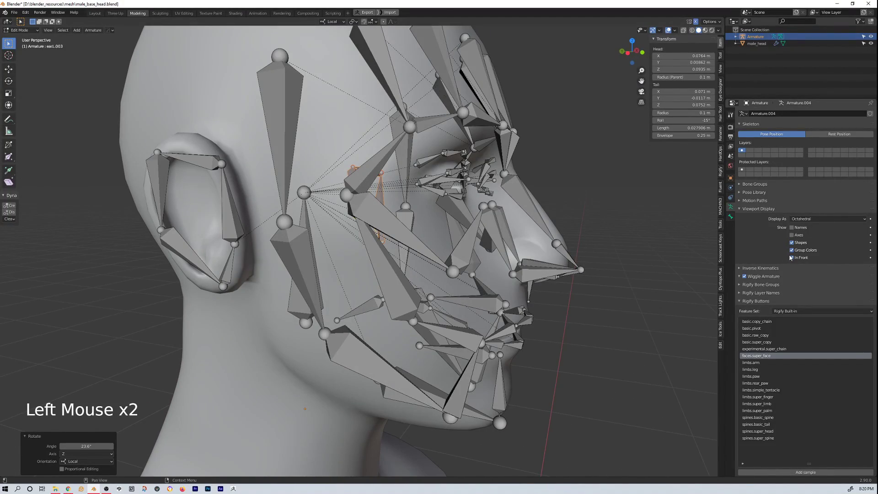
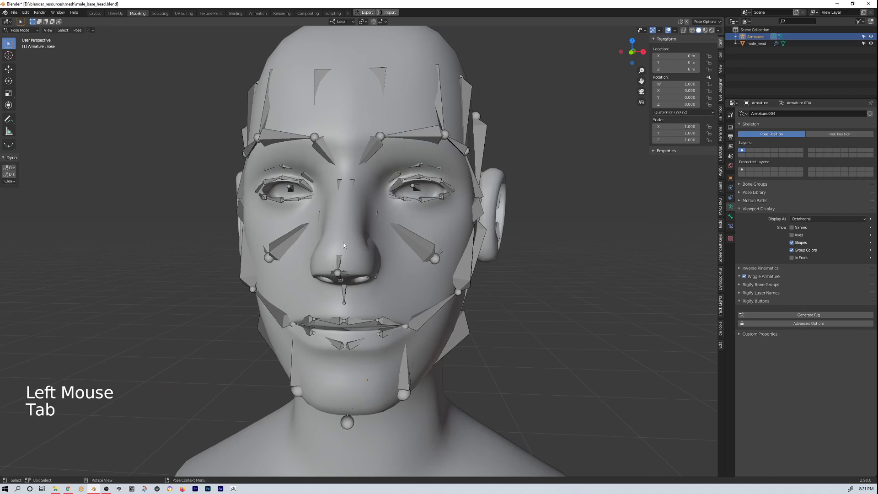
Step: Return the metarig to Object Mode and apply its 1.36 scale so it reads 1.000 on every axis
key("ctrl+Tab")
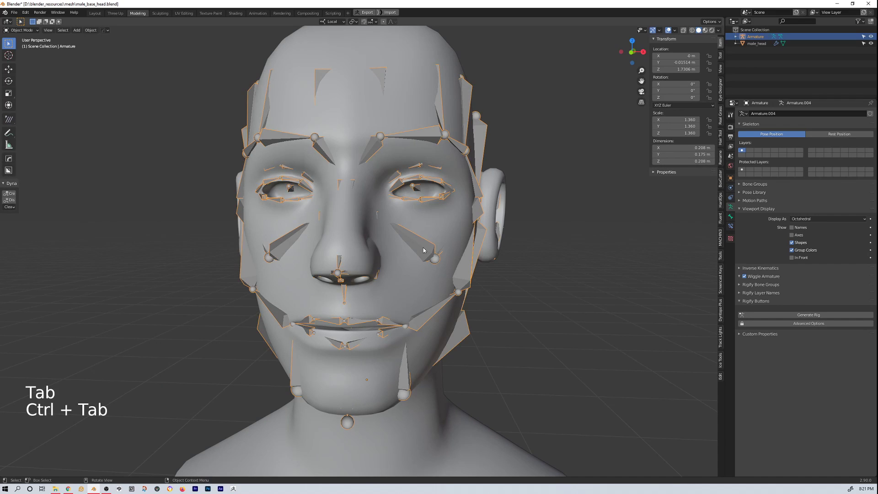
left_click(425, 248)
left_click(425, 249)
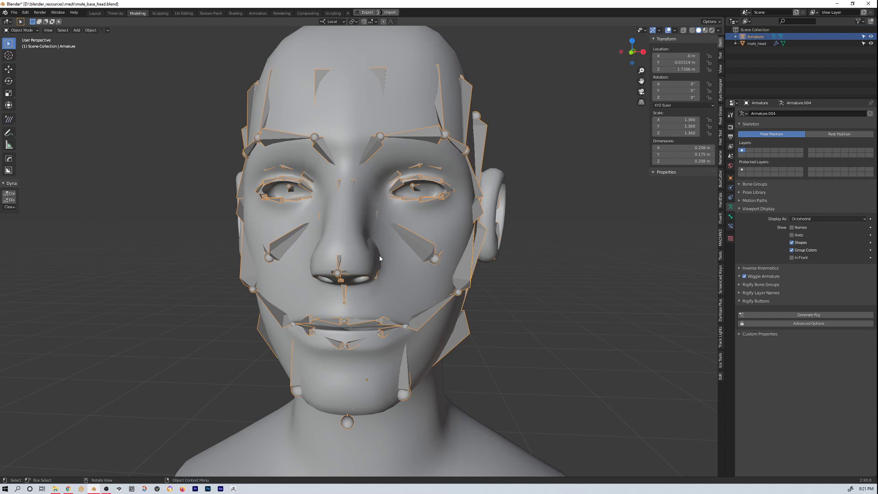
key("ctrl+a")
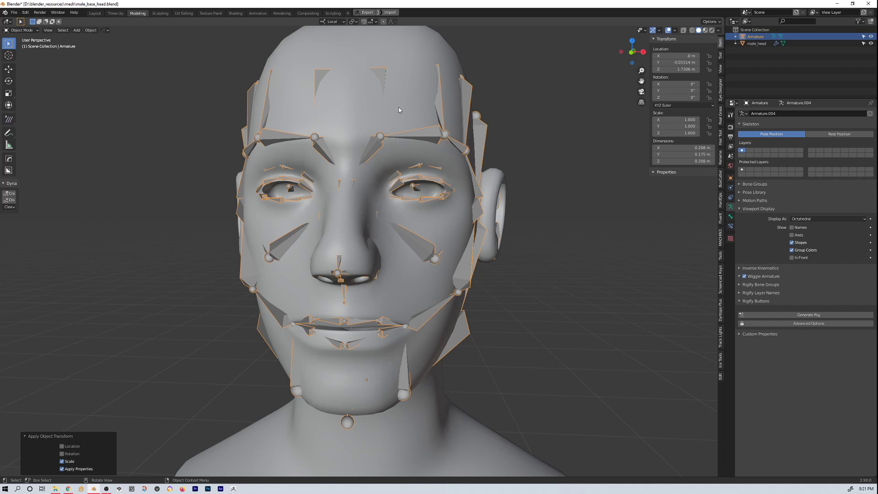
left_click(404, 107)
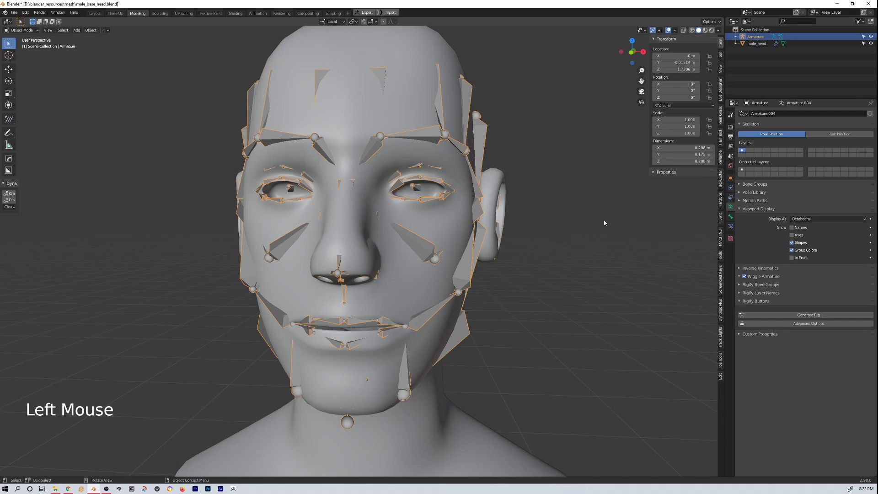
Step: Generate the face rig from the metarig and zoom around the head looking for where it appeared
left_click(806, 316)
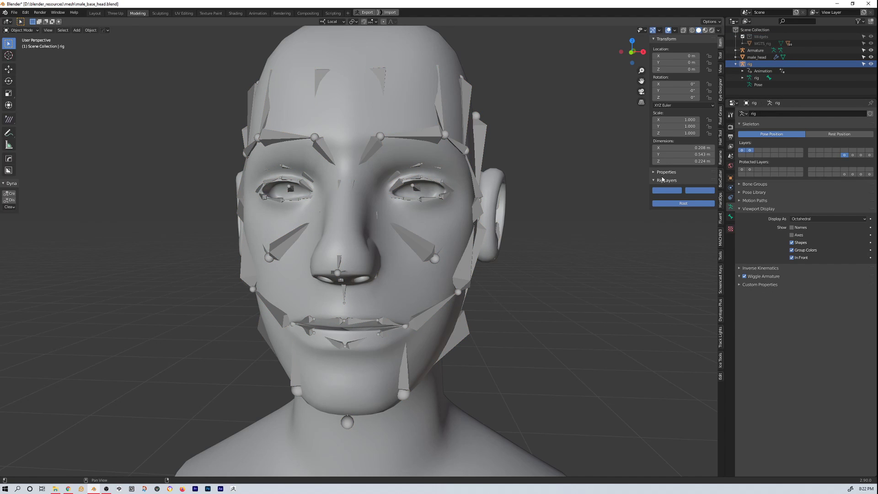
scroll("down", 3)
middle_click(589, 226)
scroll("down", 3)
middle_click(547, 210)
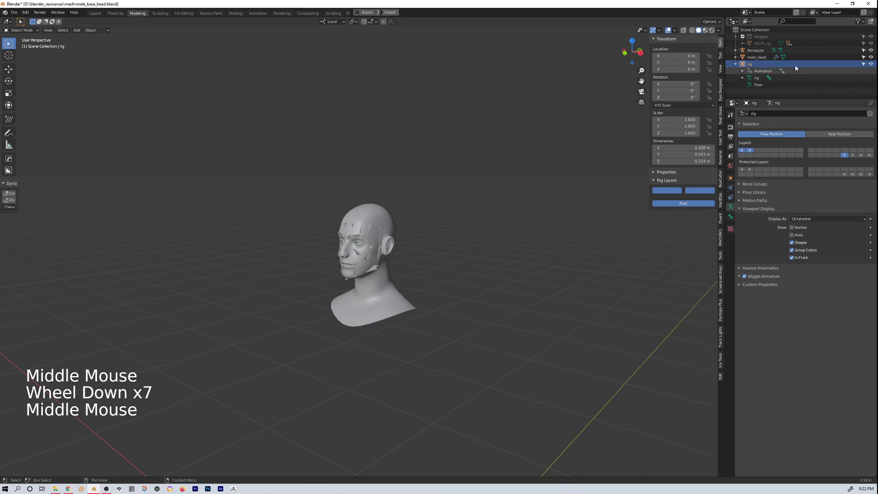
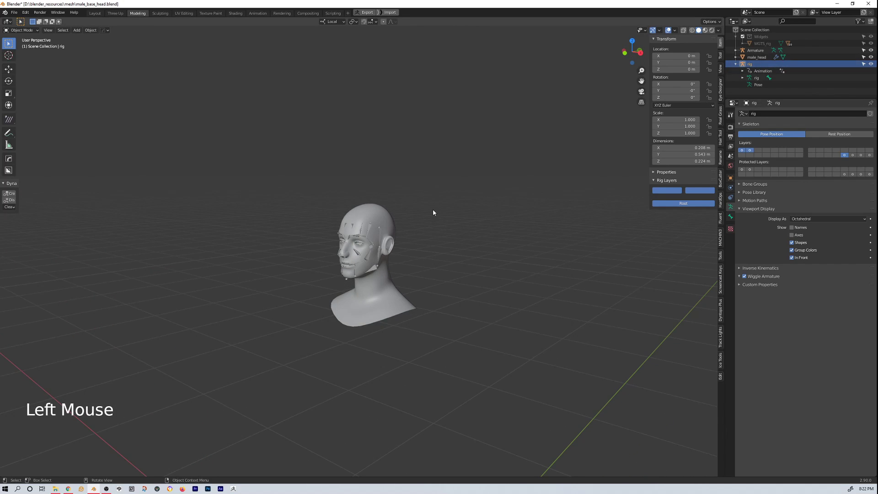
key("alt+h")
scroll("up", 3)
key("KP_Divide")
scroll("down", 3)
key("KP_Divide")
scroll("down", 3)
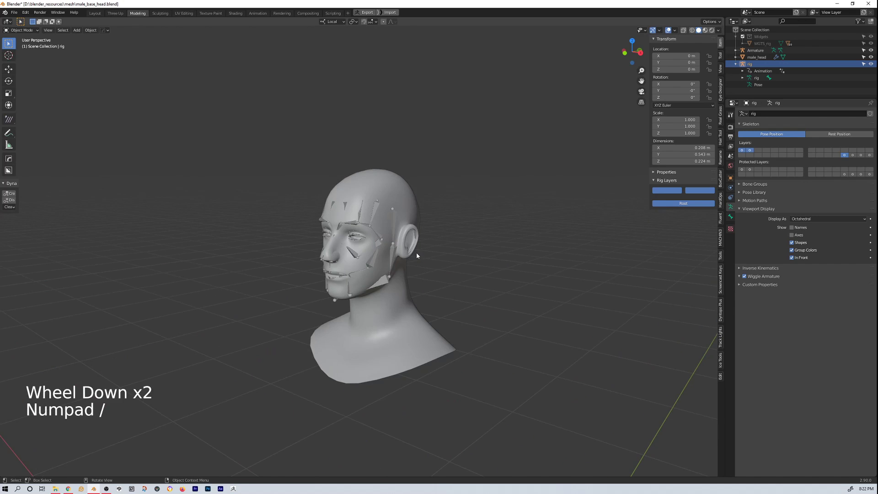
scroll("down", 3)
Step: Orbit down to find the rig's controls at the world origin, then reselect the metarig on the head
middle_click(424, 264)
middle_click(443, 246)
scroll("down", 3)
middle_click(432, 264)
middle_click(382, 417)
middle_click(383, 414)
scroll("up", 3)
middle_click(378, 392)
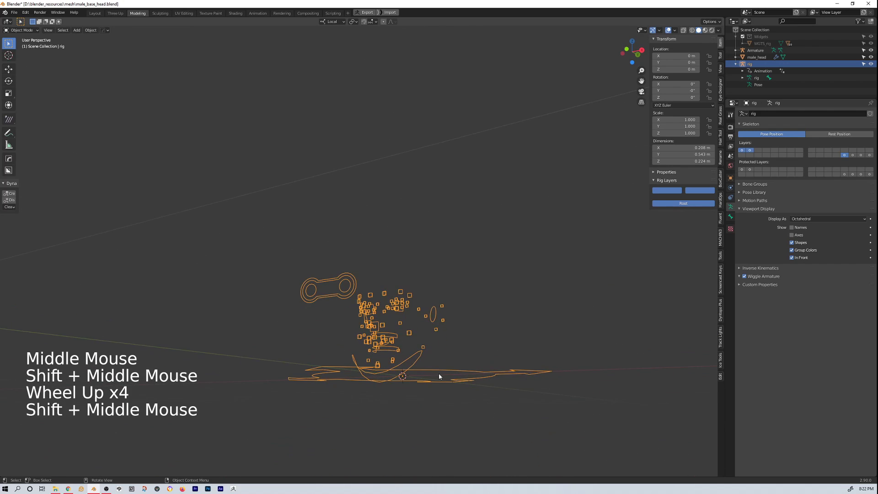
middle_click(463, 331)
scroll("down", 3)
middle_click(433, 278)
left_click(381, 65)
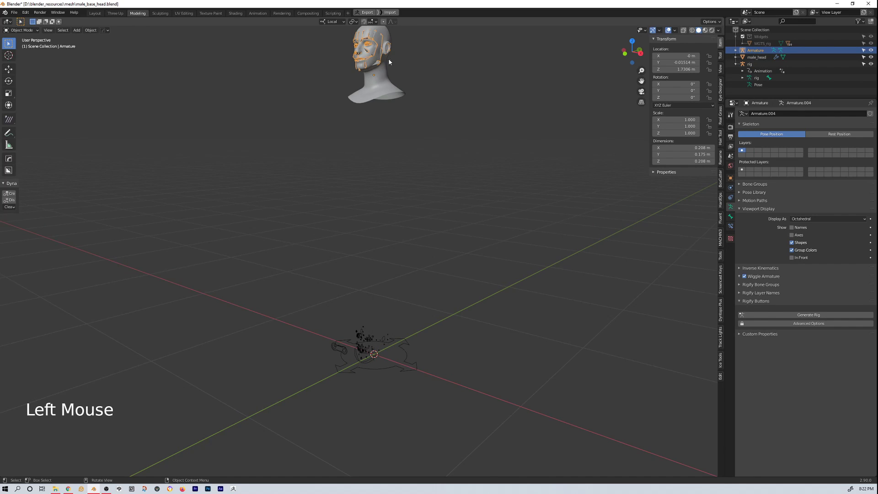
middle_click(429, 182)
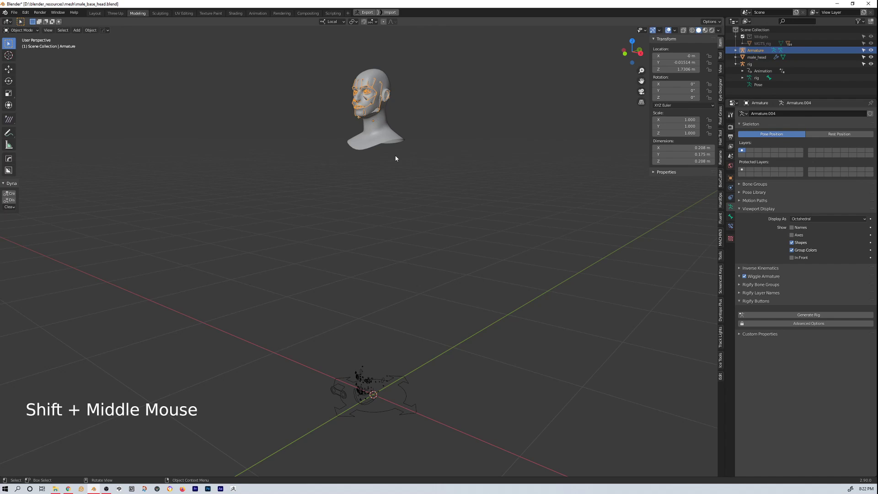
Step: Delete the misplaced rig sitting at the world origin
left_click(367, 393)
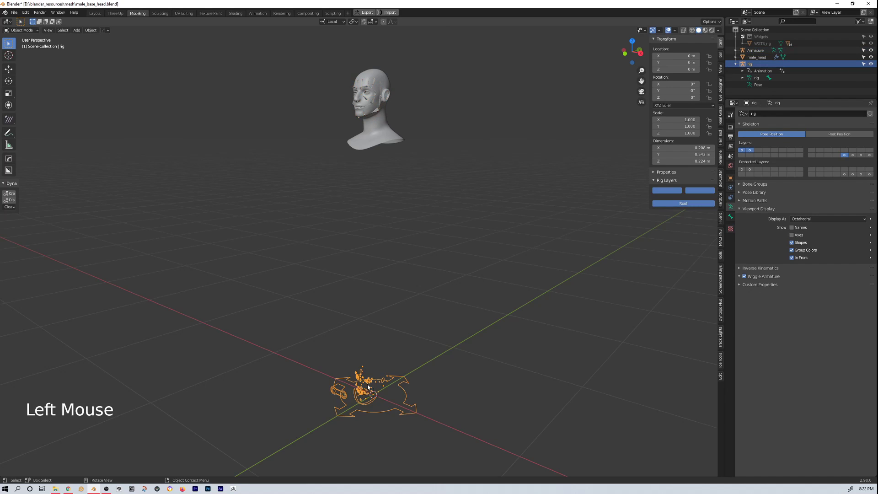
key("x")
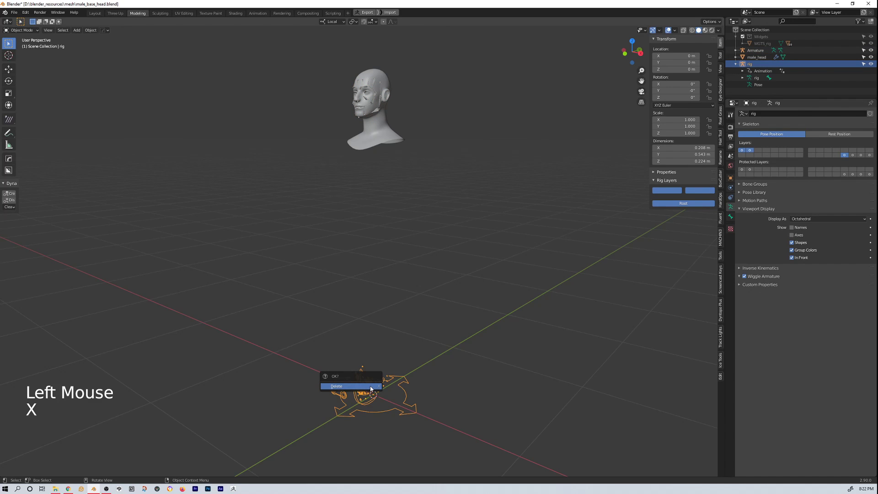
scroll("down", 3)
middle_click(403, 343)
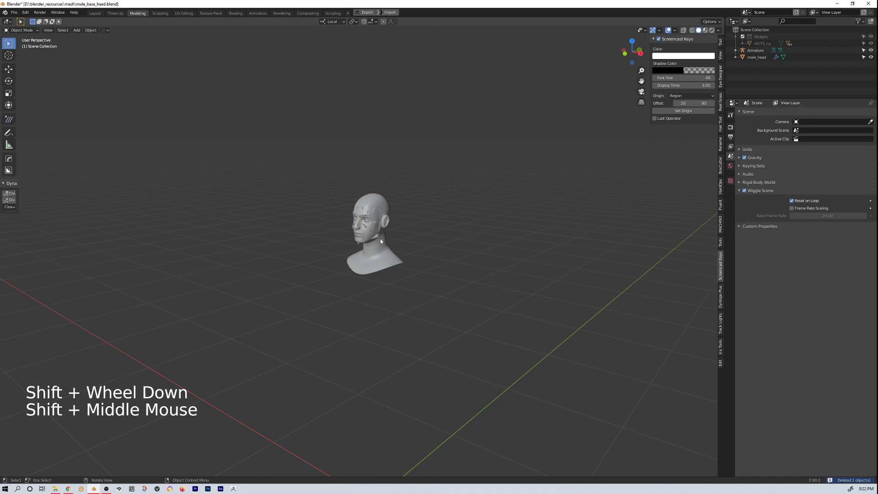
Step: Apply all transforms to the metarig and generate the face rig again so it lands on the head
left_click(381, 239)
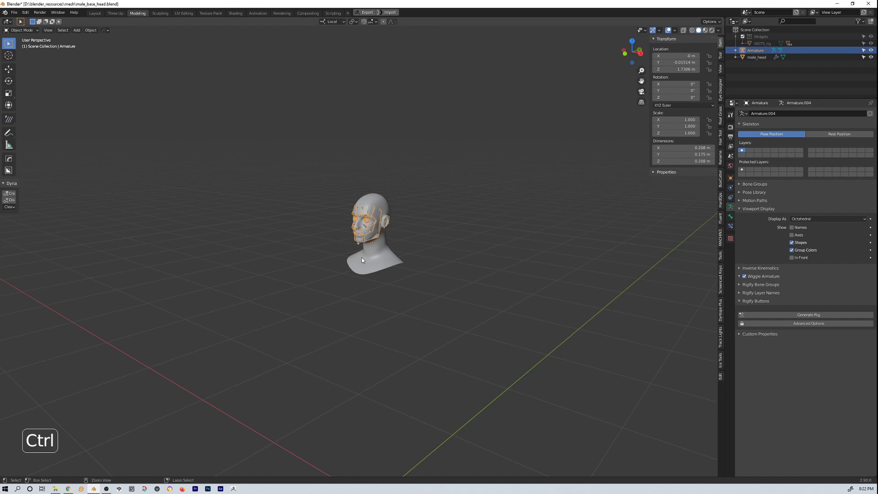
key("ctrl+a")
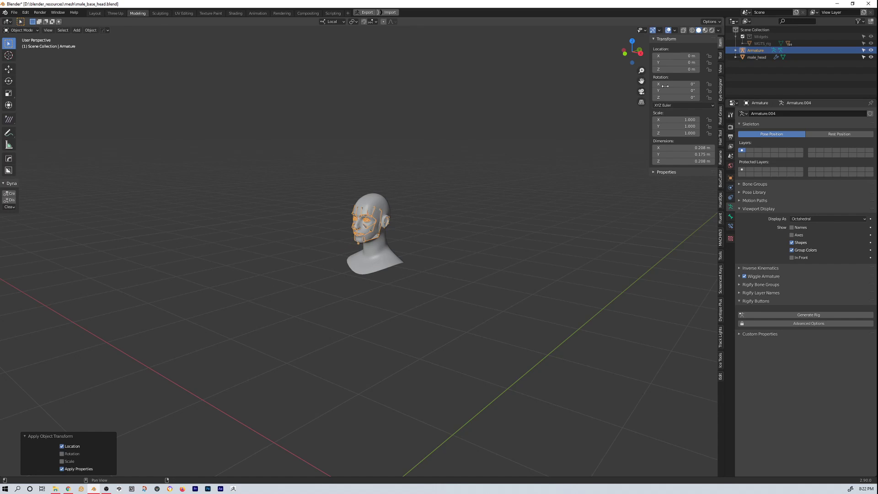
middle_click(402, 292)
scroll("up", 3)
middle_click(457, 219)
scroll("up", 3)
middle_click(387, 263)
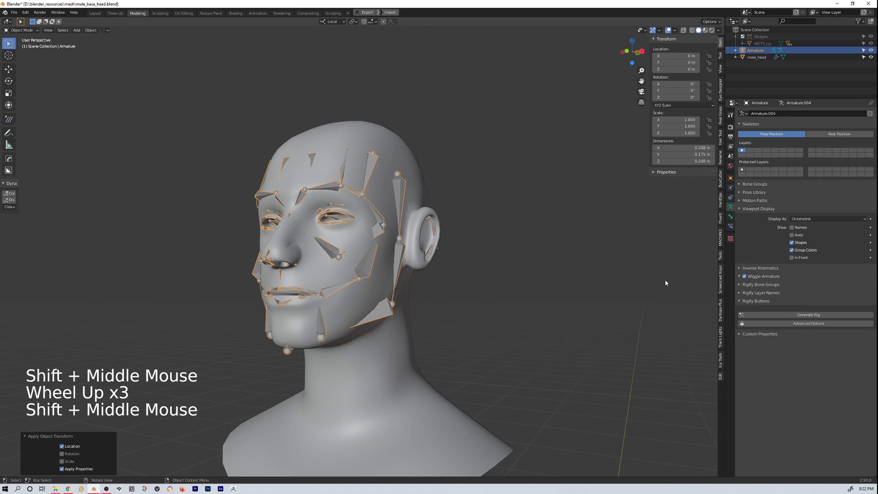
left_click(808, 316)
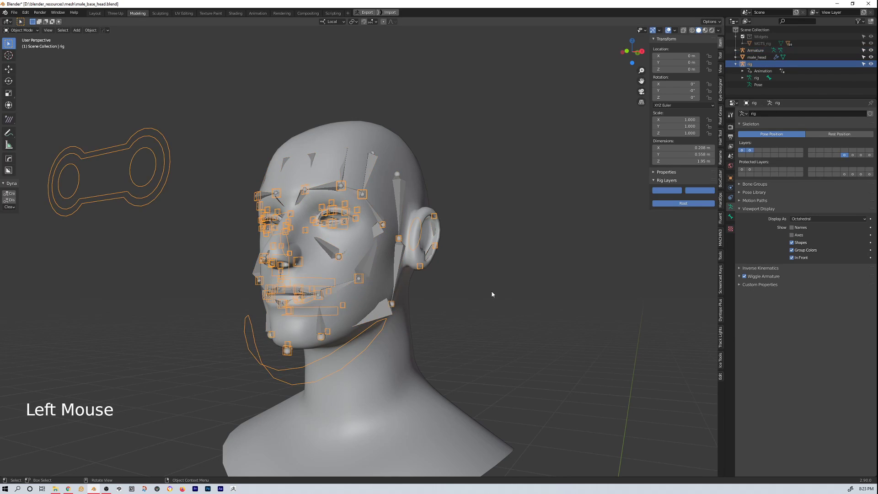
Step: Hide the metarig and select the newly generated face rig
middle_click(495, 293)
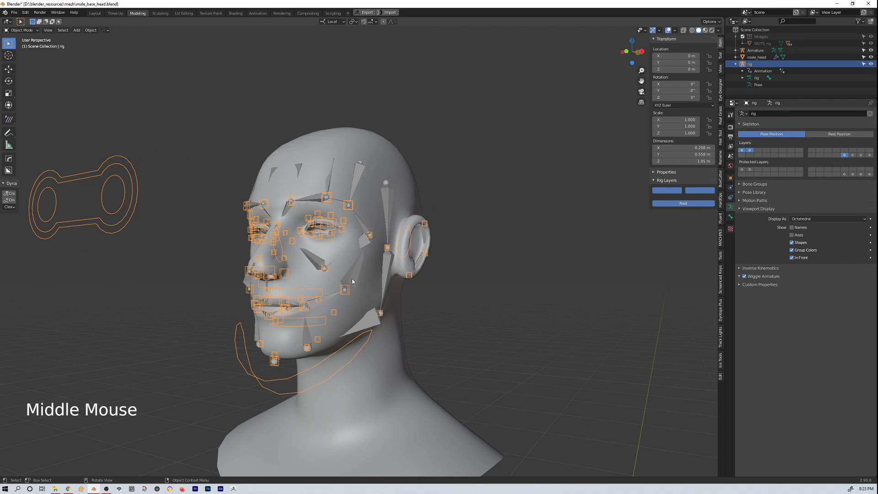
left_click(355, 277)
key("h")
left_click(284, 391)
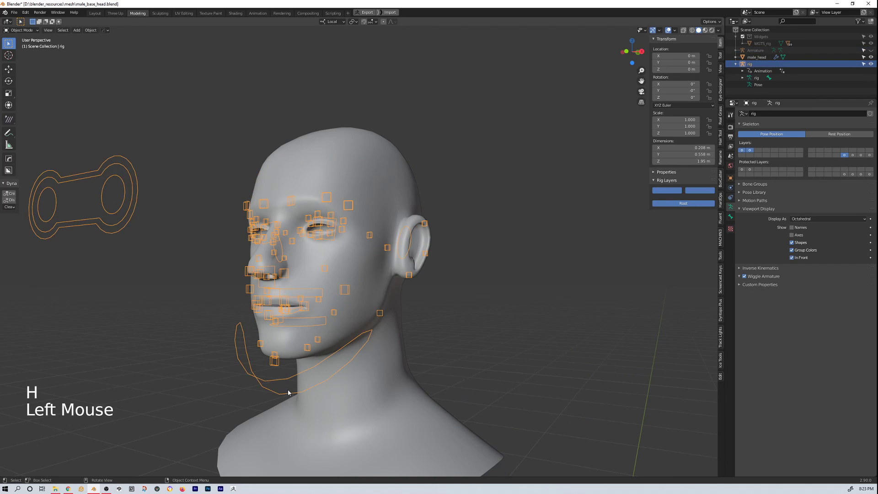
Step: In Pose Mode test the jaw and eye target controls deforming the face, then return to Object Mode
key("Tab")
key("Tab")
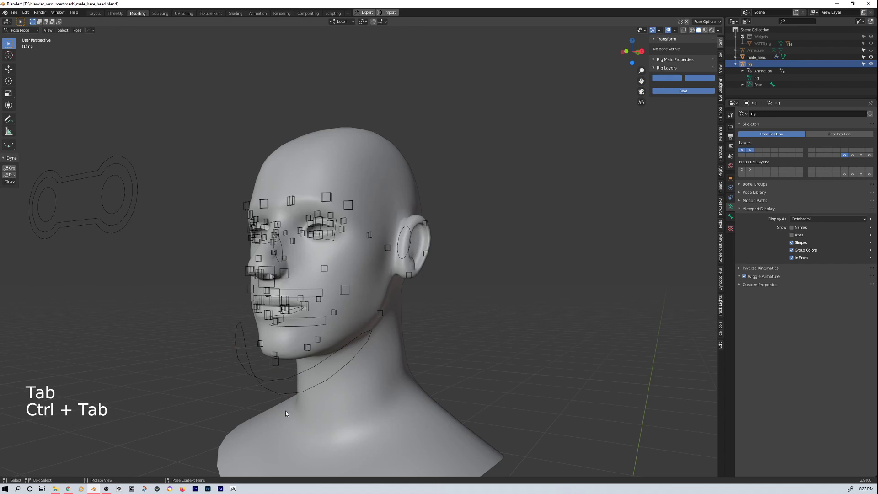
left_click(291, 399)
middle_click(333, 389)
middle_click(311, 388)
key("r")
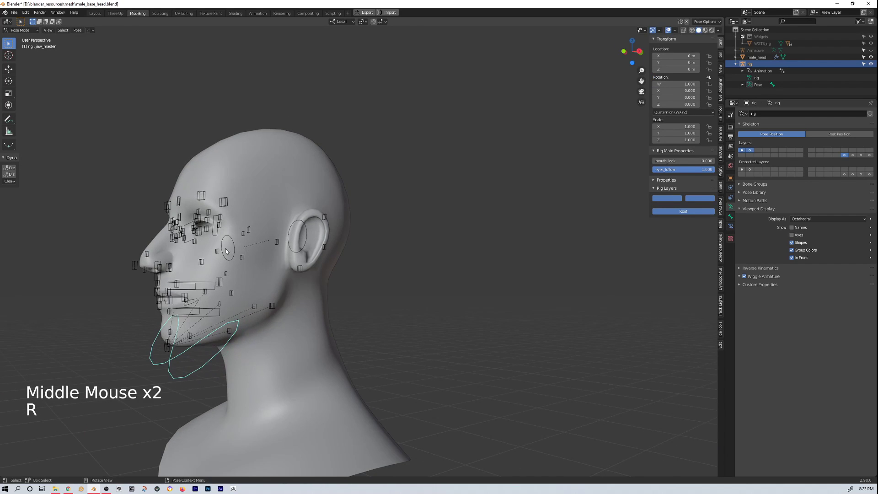
middle_click(251, 265)
left_click(418, 299)
key("g")
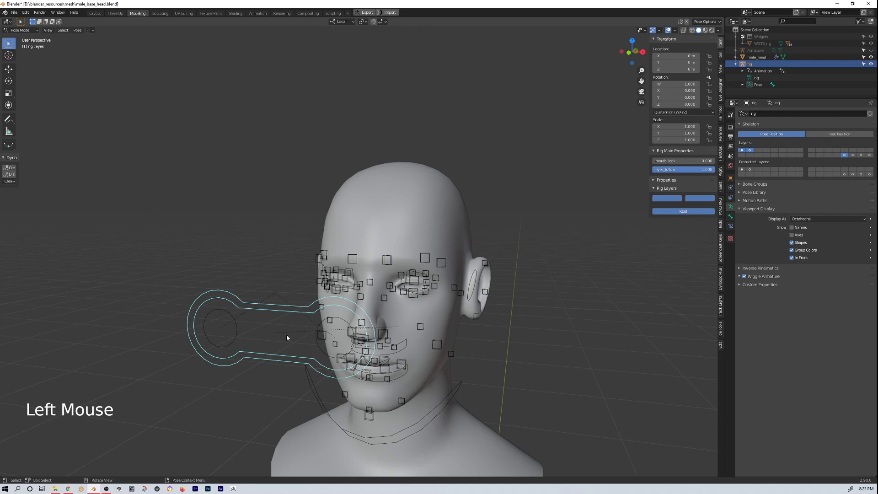
key("g")
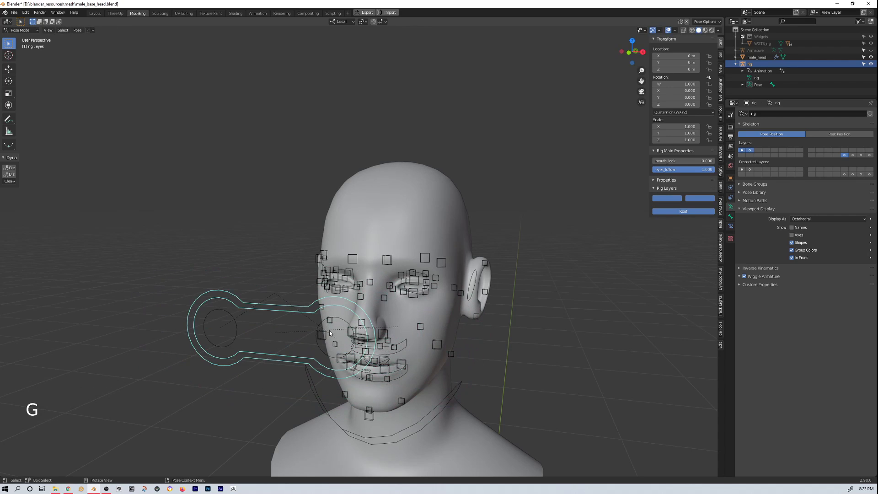
middle_click(381, 365)
key("ctrl+Tab")
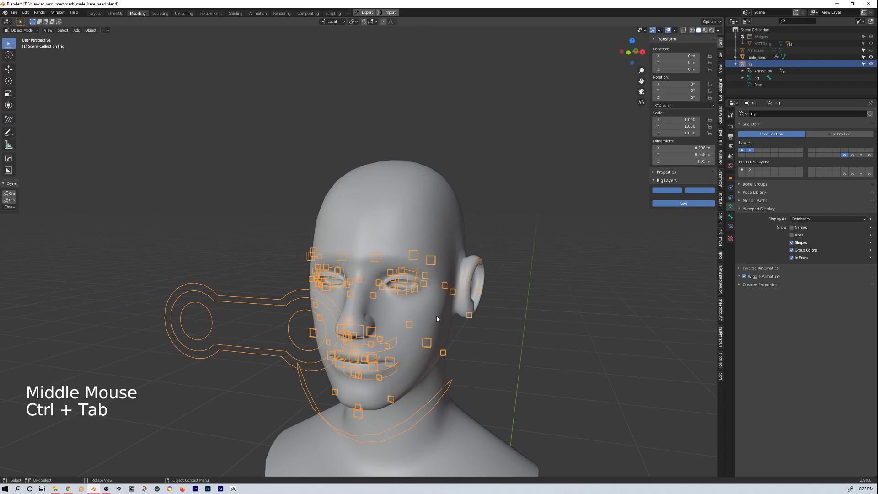
Step: Parent the male_head mesh to the generated face rig via the Ctrl+P parenting options
left_click(391, 223)
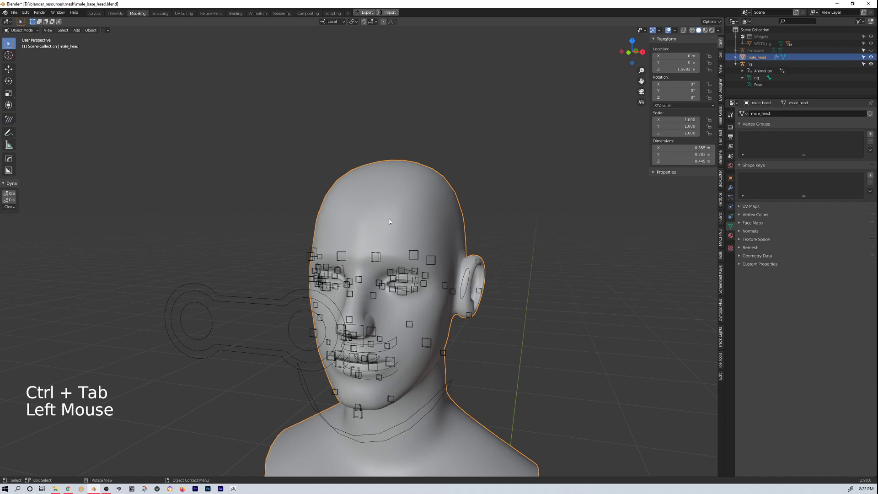
left_click(274, 307)
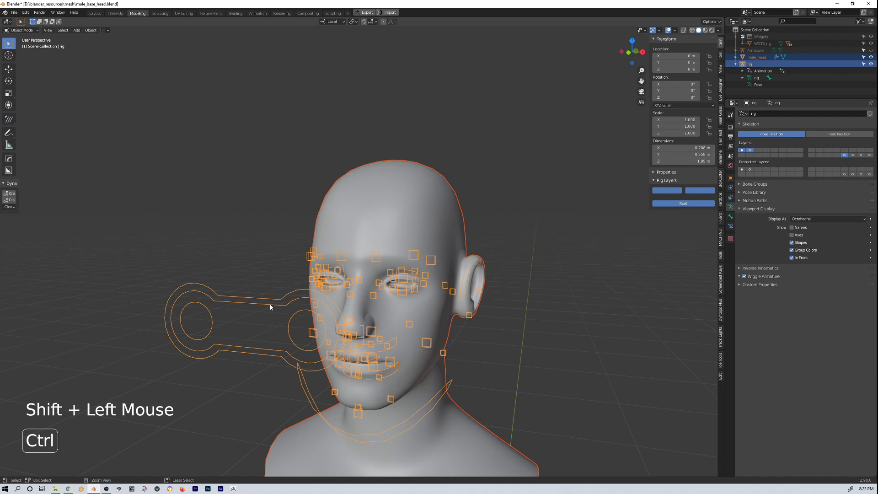
key("ctrl+p")
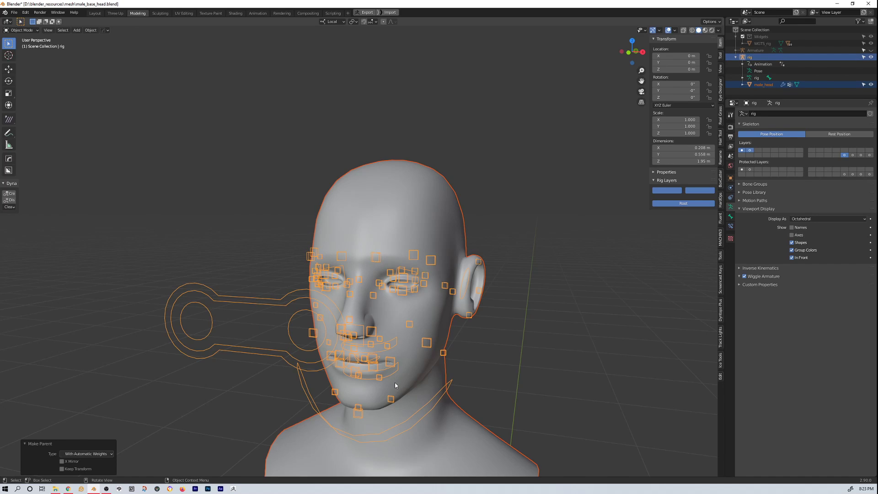
Step: Select the face rig alone and switch it into Pose Mode
left_click(256, 353)
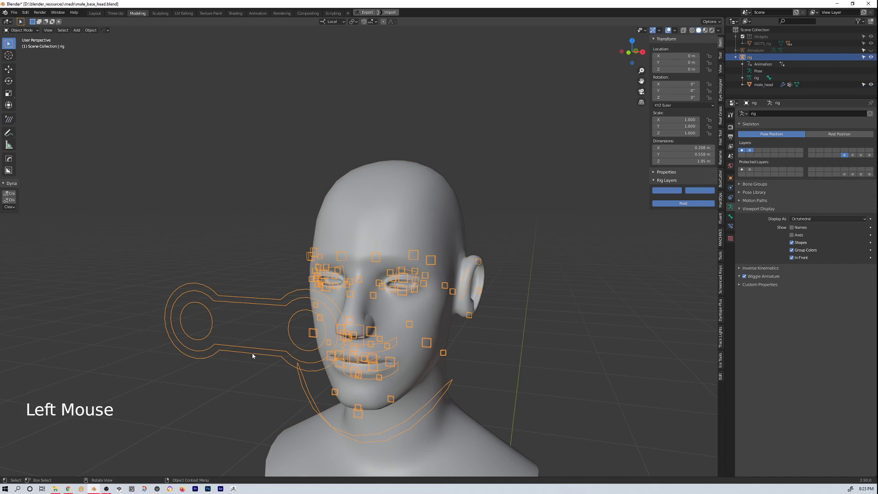
key("ctrl+Tab")
Step: Move the eye target control so the eyes follow it on the head mesh
middle_click(269, 361)
scroll("up", 3)
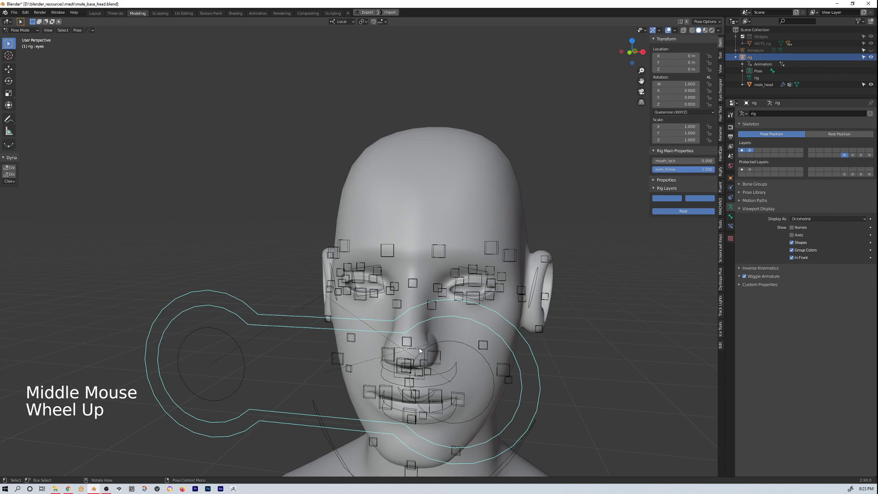
key("g")
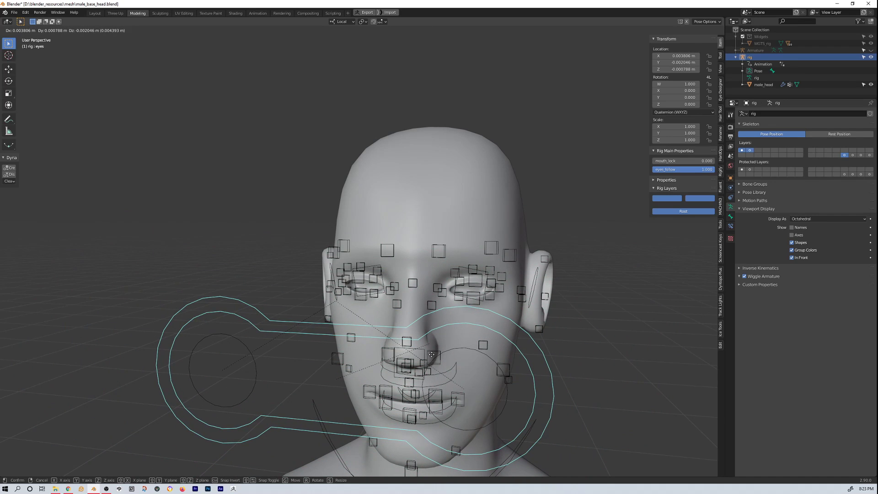
scroll("up", 3)
left_click(534, 316)
middle_click(534, 327)
key("g")
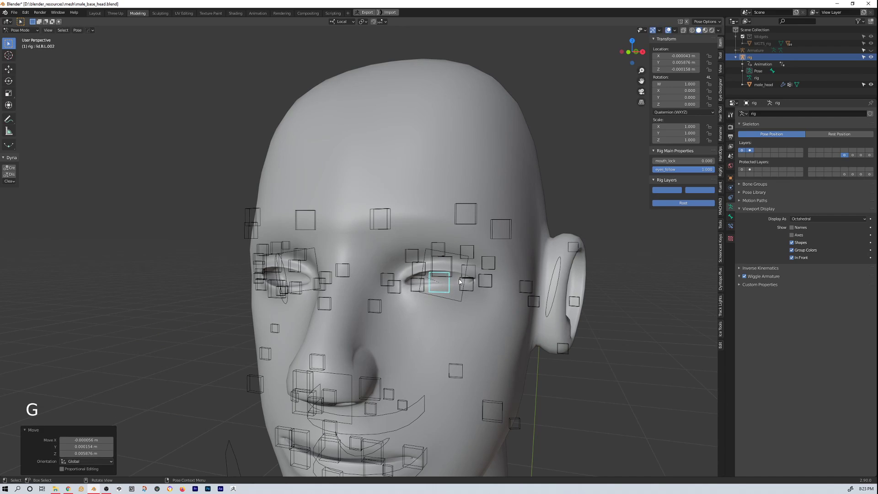
Step: Move a left upper eyelid control down to partly close that eye, checking it from several angles
left_click(453, 265)
key("g")
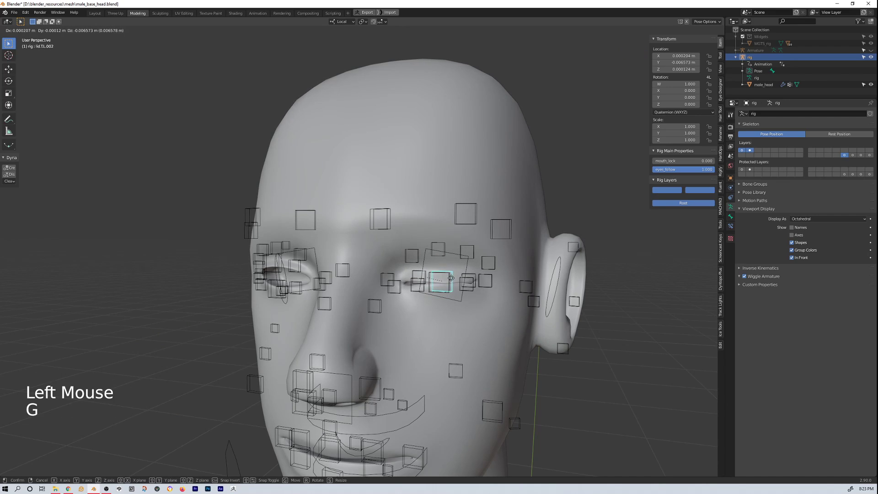
middle_click(471, 304)
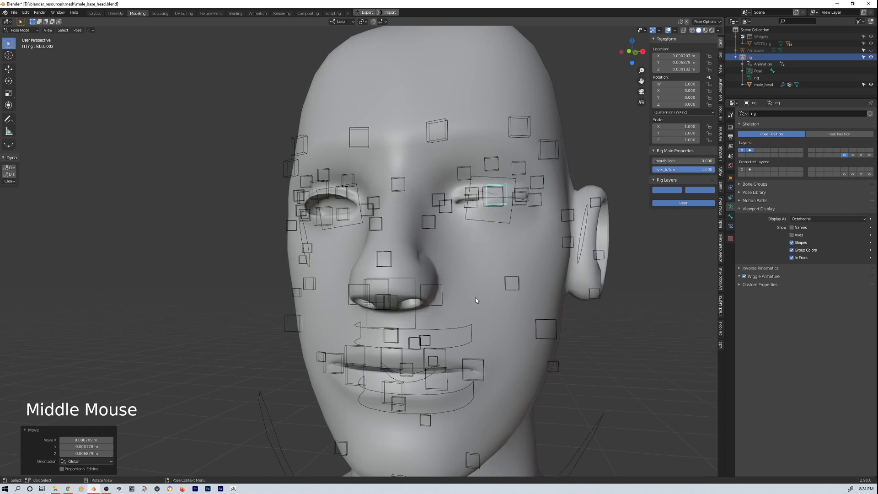
scroll("up", 3)
scroll("down", 3)
middle_click(513, 314)
Step: Rotate the jaw_master control to open the mouth
middle_click(494, 338)
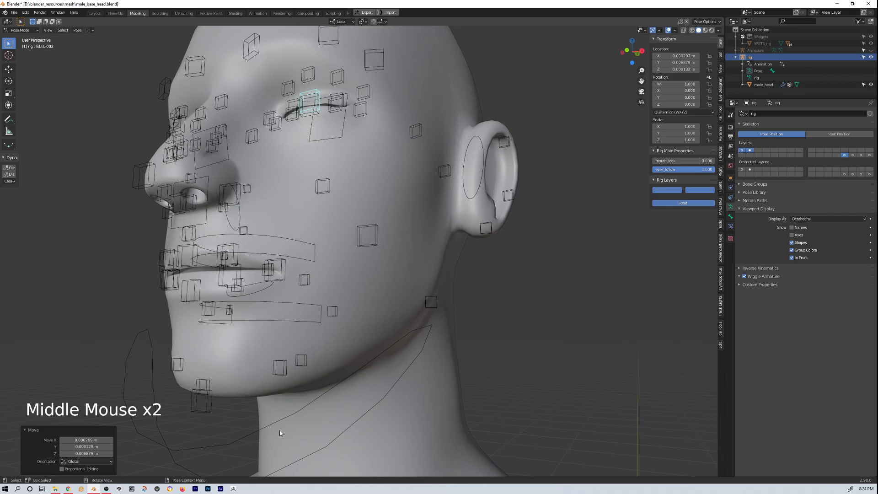
left_click(276, 426)
key("r")
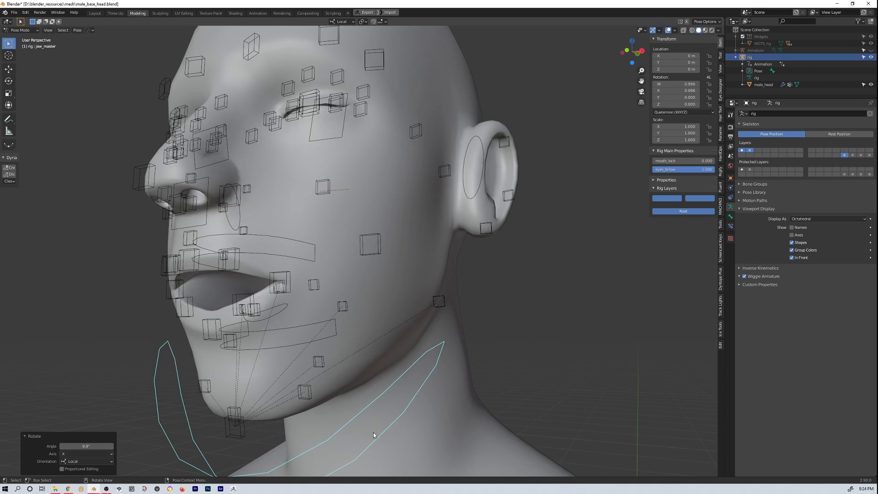
Step: Move the lower lip control and a mouth corner control, deforming the open mouth
left_click(216, 343)
middle_click(228, 371)
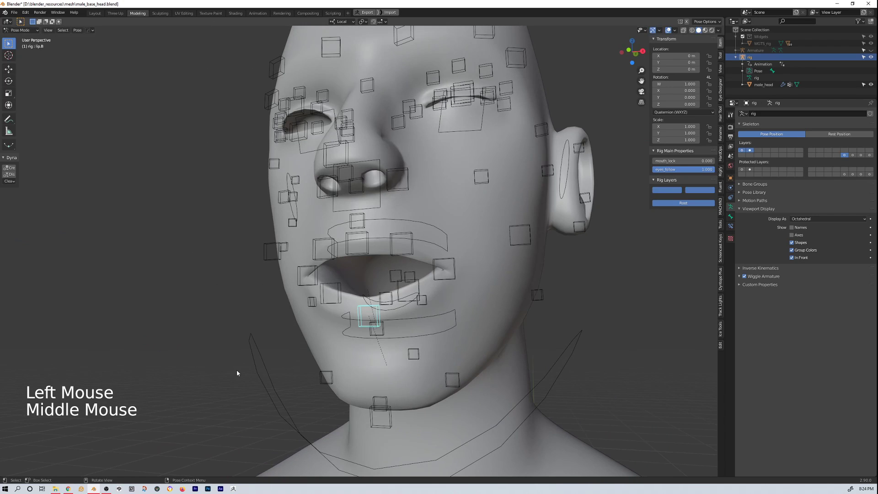
key("g")
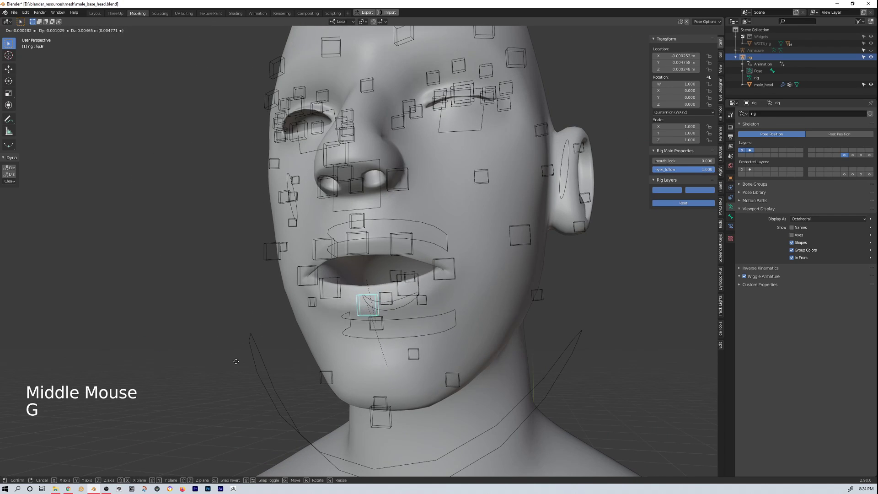
left_click(445, 279)
middle_click(452, 305)
middle_click(299, 344)
key("g")
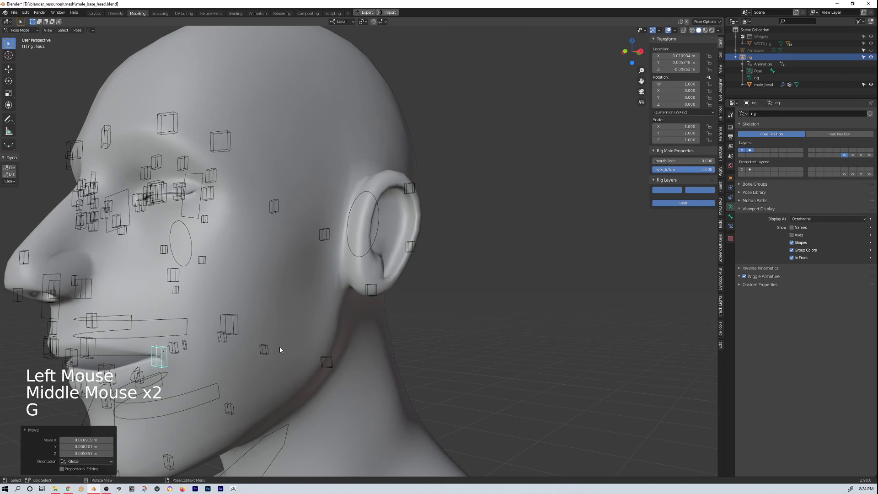
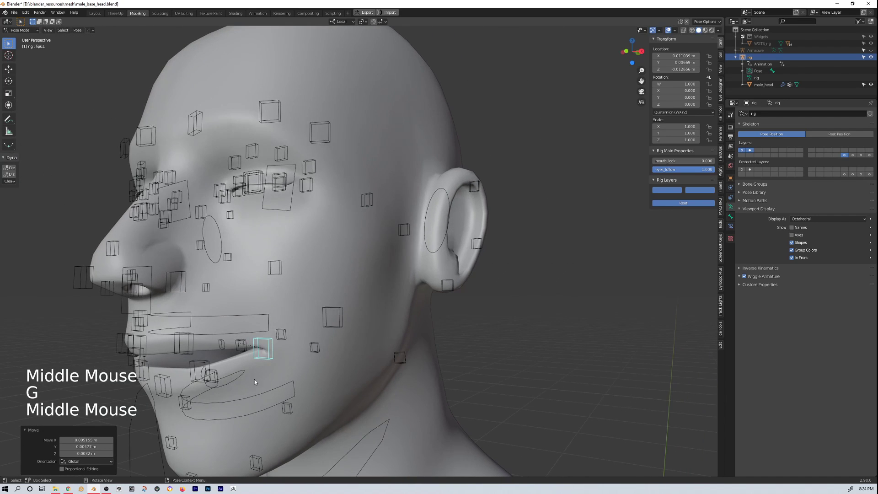
key("g")
left_click(331, 324)
Step: Move a cheek control so the cheek of the face mesh follows it
middle_click(344, 335)
key("g")
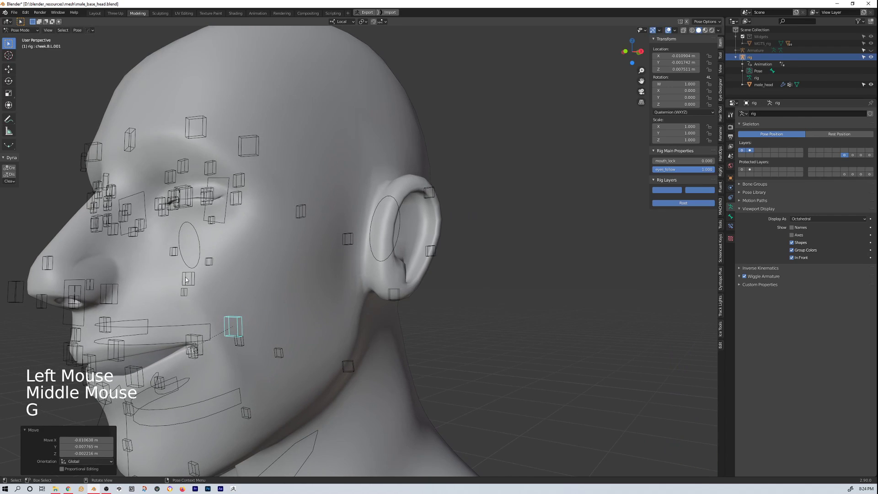
left_click(191, 285)
key("g")
middle_click(202, 310)
scroll("down", 3)
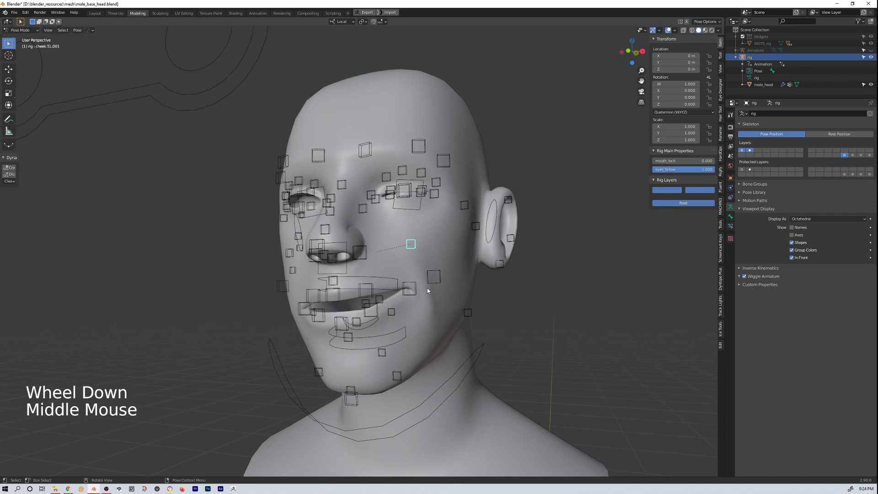
Step: Move an upper cheek control, inspecting the deformation from beneath the chin
left_click(441, 284)
middle_click(445, 316)
key("g")
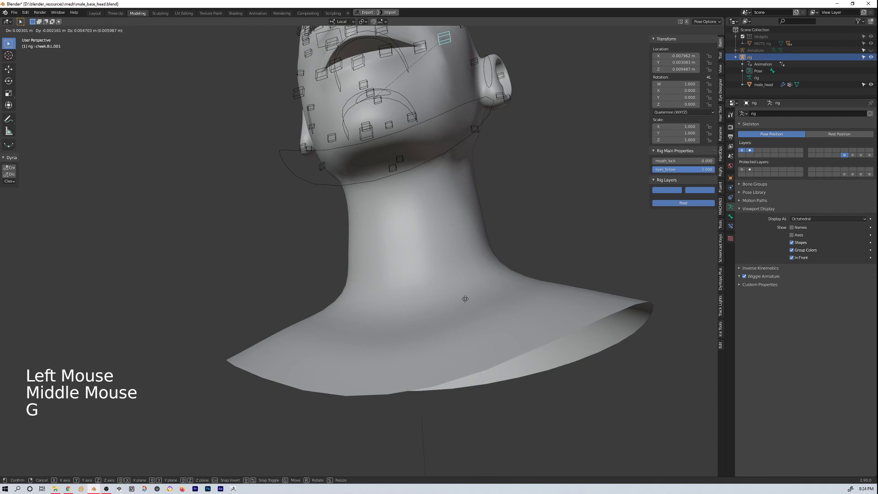
middle_click(468, 301)
key("KP_Decimal")
middle_click(422, 376)
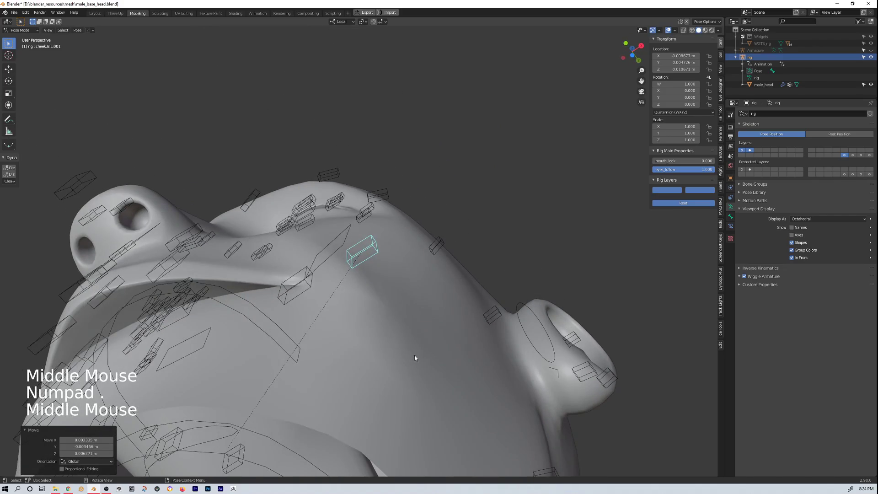
key("g")
middle_click(418, 348)
scroll("down", 3)
Step: Move a nostril control, then scale up the whole nose with nose_master
left_click(221, 254)
middle_click(249, 276)
key("g")
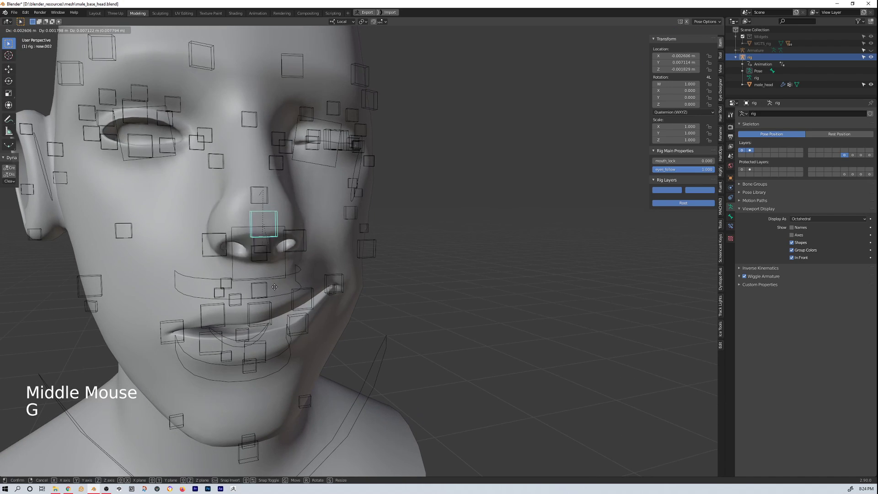
left_click(236, 267)
left_click(235, 266)
scroll("down", 3)
middle_click(238, 281)
key("s")
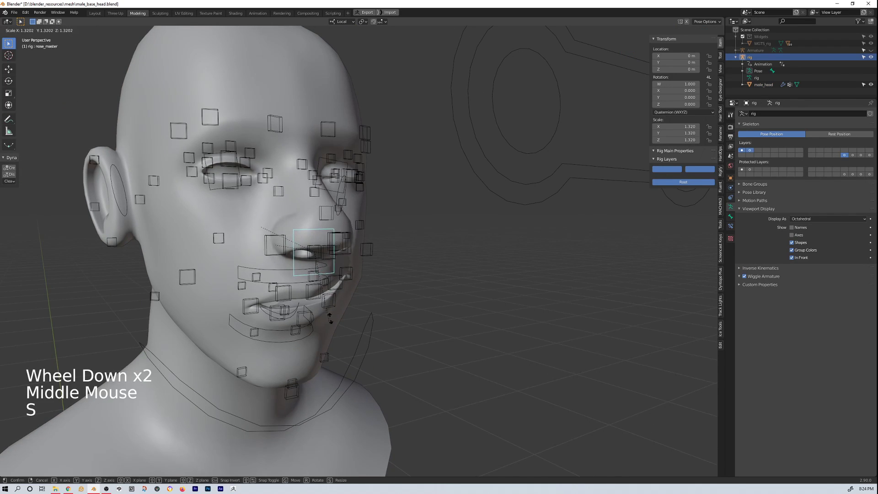
middle_click(328, 331)
middle_click(303, 325)
middle_click(242, 287)
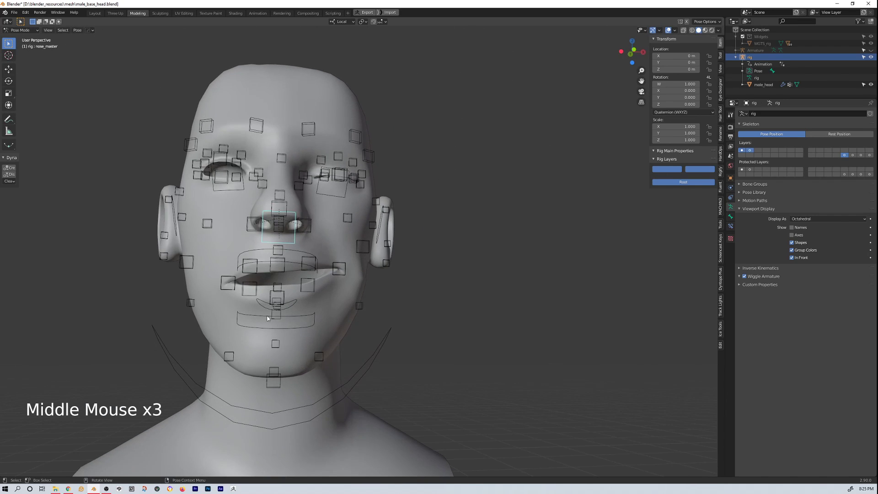
Step: Select the left ear control and rotate it to tilt the ear
middle_click(319, 332)
left_click(427, 227)
key("g")
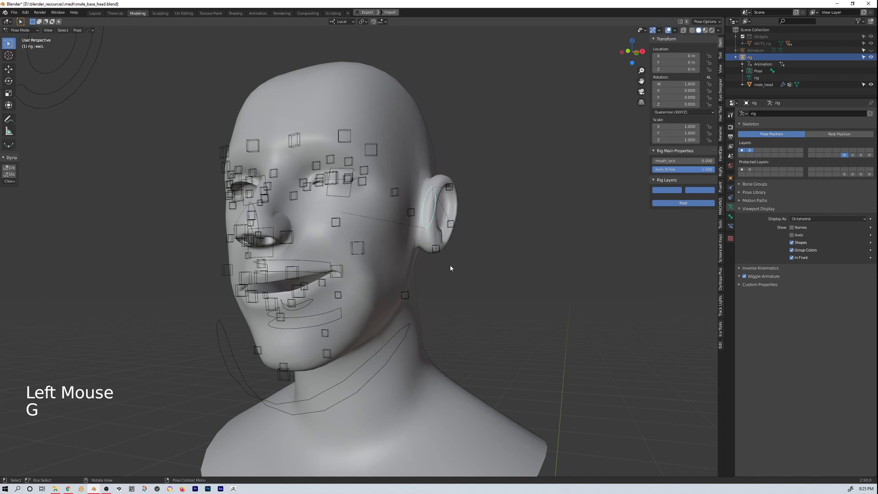
key("r")
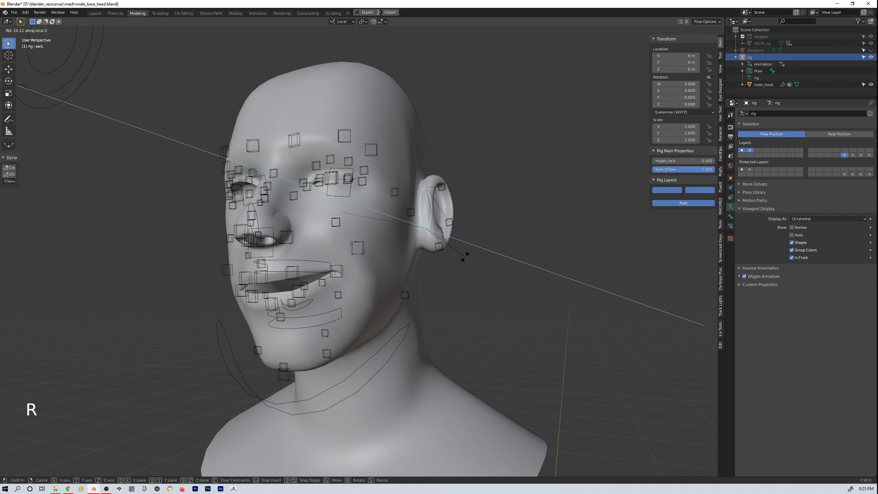
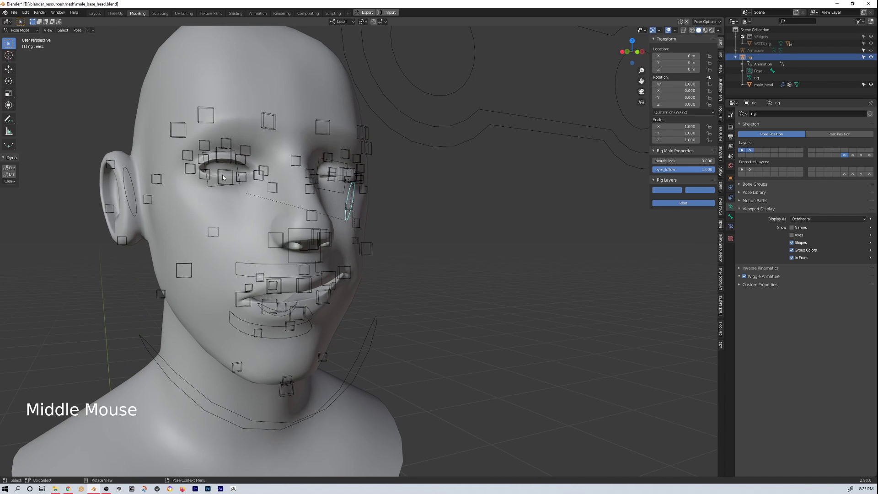
Step: Move the right brow control brow.T.R.003, shifting the brow of the face mesh
left_click(226, 183)
left_click(226, 185)
left_click(272, 126)
middle_click(276, 143)
left_click(263, 133)
left_click(263, 135)
middle_click(314, 197)
key("g")
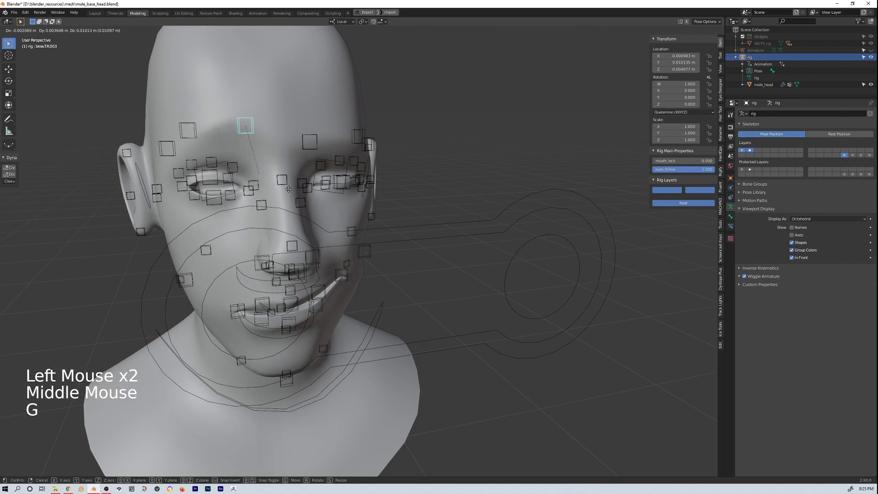
middle_click(311, 224)
middle_click(294, 255)
Step: Move the nose.002 nostril control and inspect the nose from around the head
left_click(240, 248)
middle_click(243, 251)
key("g")
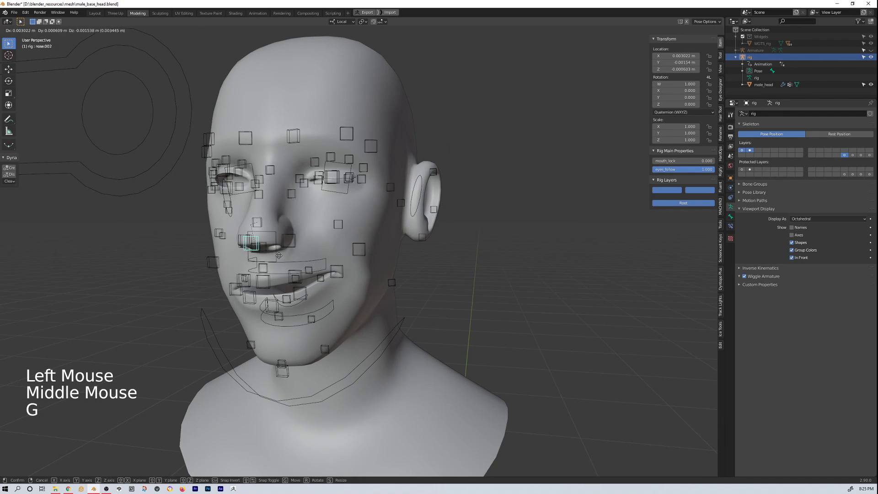
middle_click(272, 261)
scroll("down", 3)
middle_click(320, 272)
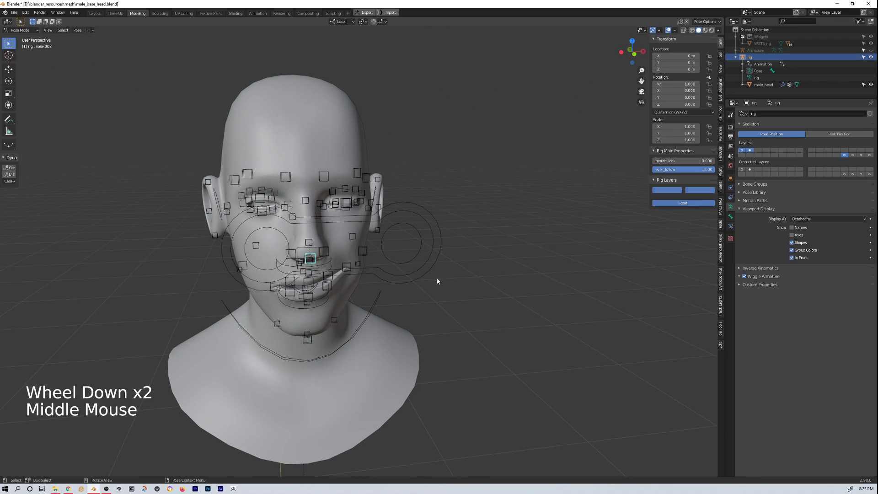
middle_click(462, 282)
middle_click(323, 263)
middle_click(339, 266)
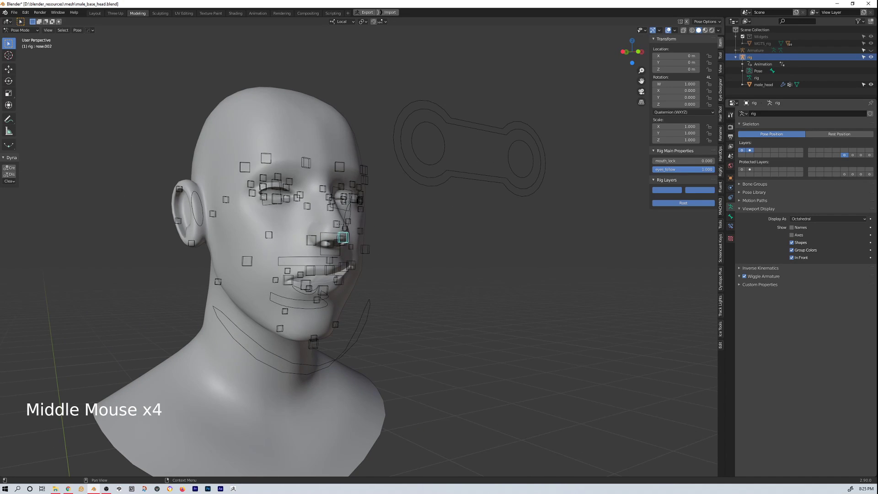